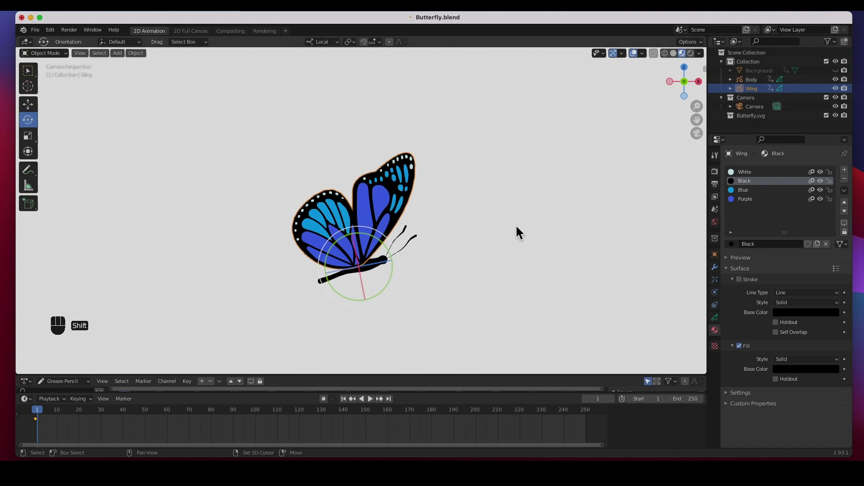
Duplicate the Wing object to create a second wing for Wing Lt and Wing Rt
{"action": "key", "text": "shift+d"}
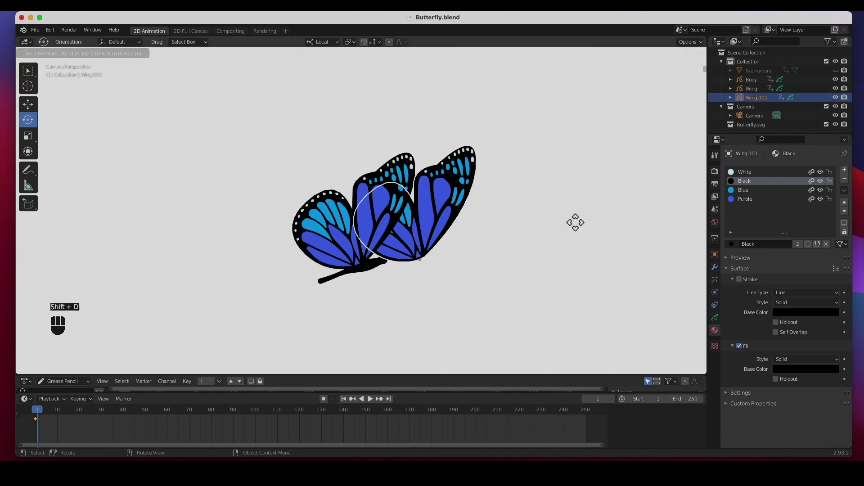
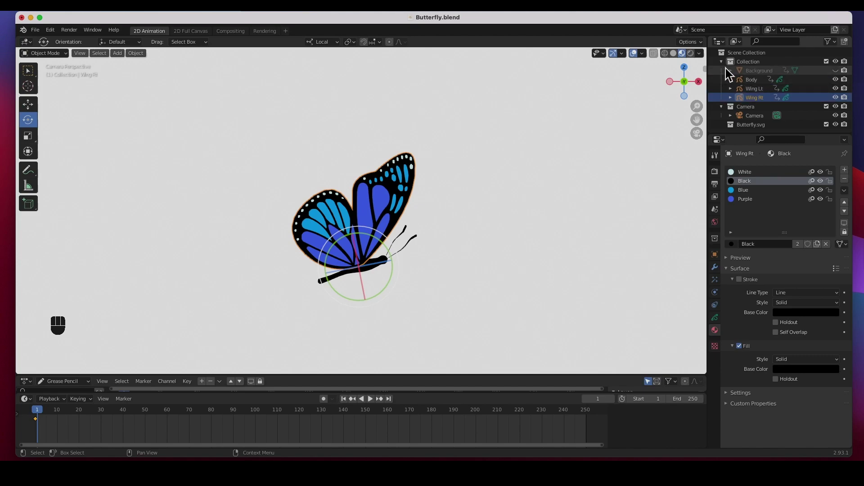
Set the Timeline End frame to 60 so the animation stops there
{"action": "left_click", "coordinate": [758, 101]}
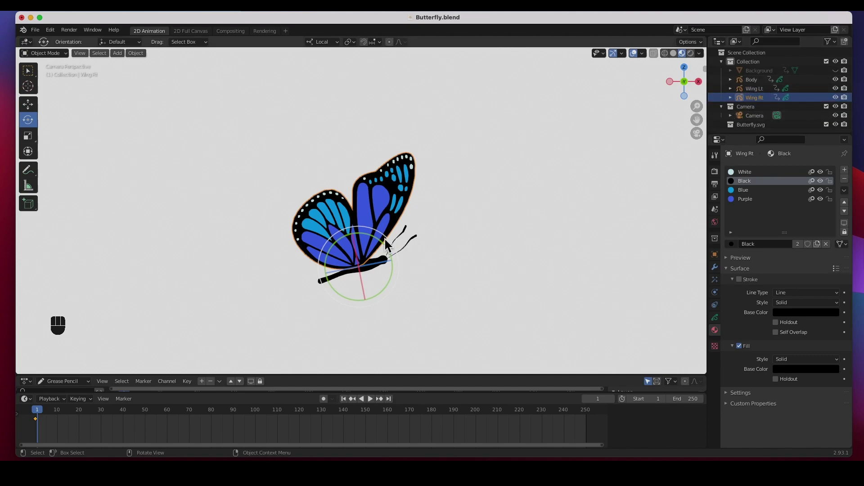
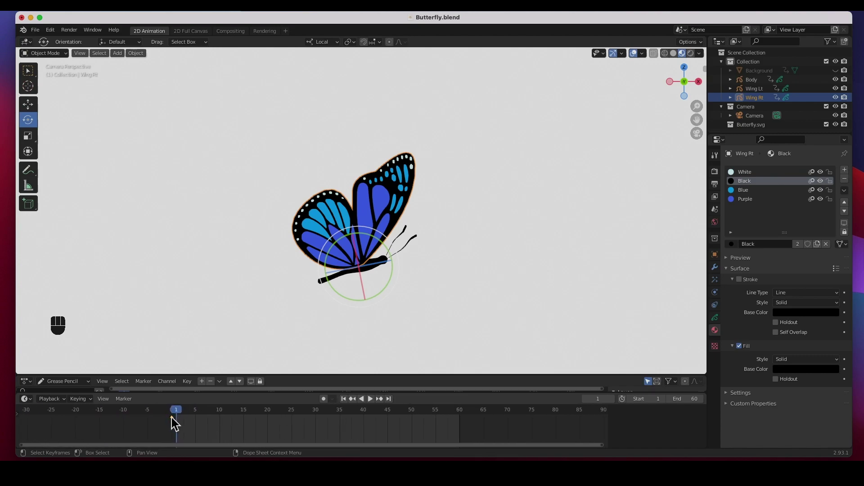
Enable Auto Keying and angle the view onto the butterfly
{"action": "left_click", "coordinate": [178, 424]}
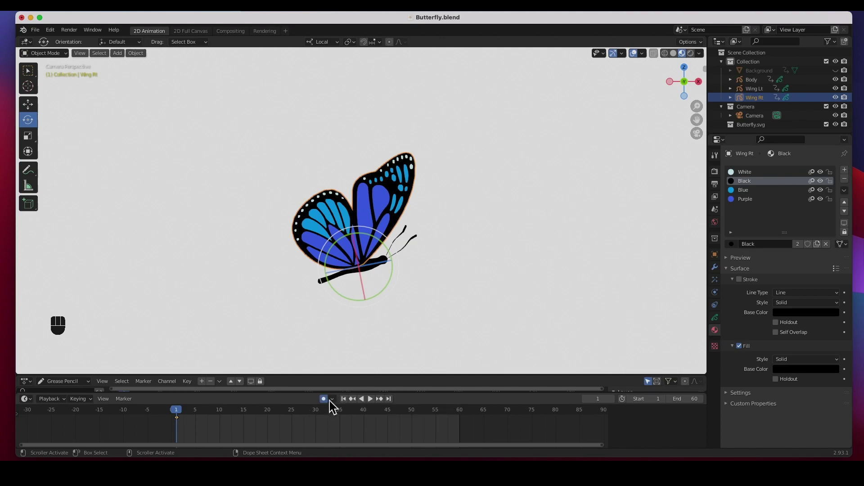
{"action": "middle_click", "coordinate": [476, 245]}
{"action": "left_click_drag", "start_coordinate": [424, 263], "coordinate": [396, 256]}
{"action": "left_click_drag", "start_coordinate": [340, 193], "coordinate": [336, 199]}
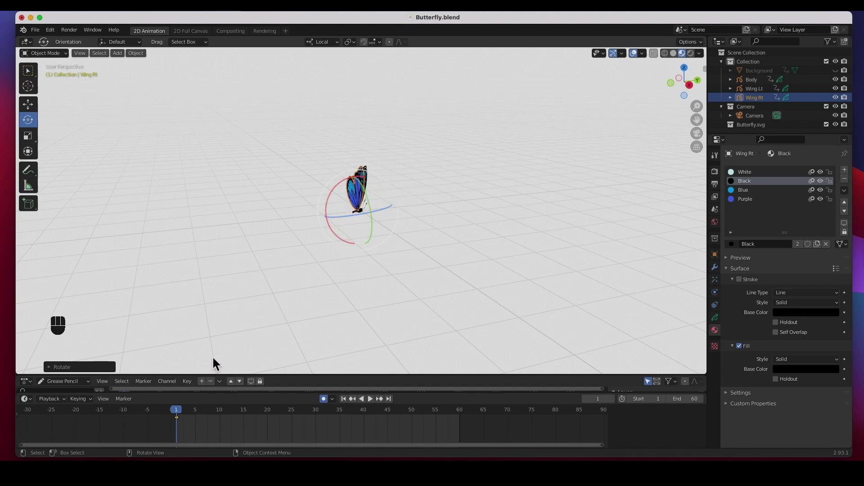
Key Wing Rt rotated down open at frame 3 and back closed at frame 8
{"action": "left_click_drag", "start_coordinate": [185, 418], "coordinate": [216, 390]}
{"action": "left_click_drag", "start_coordinate": [340, 193], "coordinate": [383, 326]}
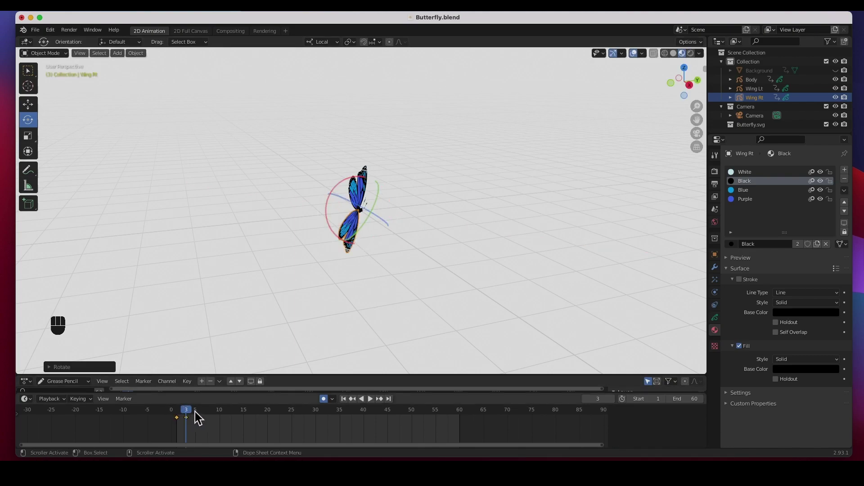
{"action": "left_click_drag", "start_coordinate": [195, 414], "coordinate": [244, 398]}
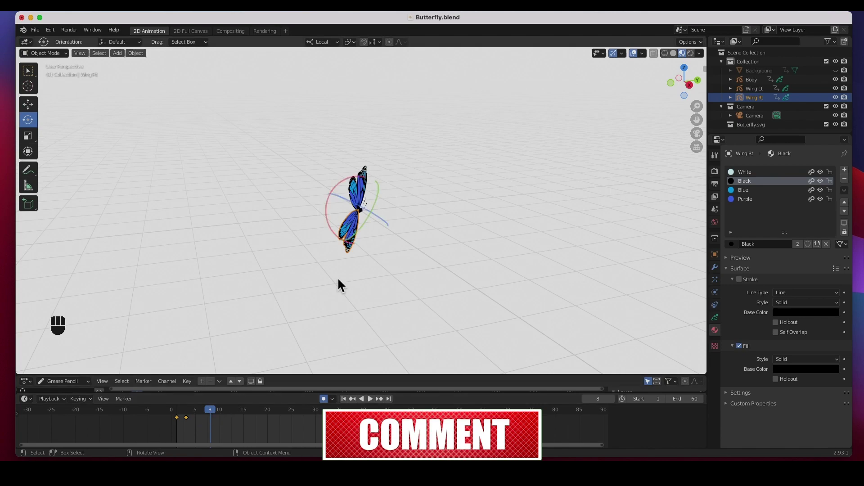
{"action": "left_click_drag", "start_coordinate": [332, 216], "coordinate": [429, 153]}
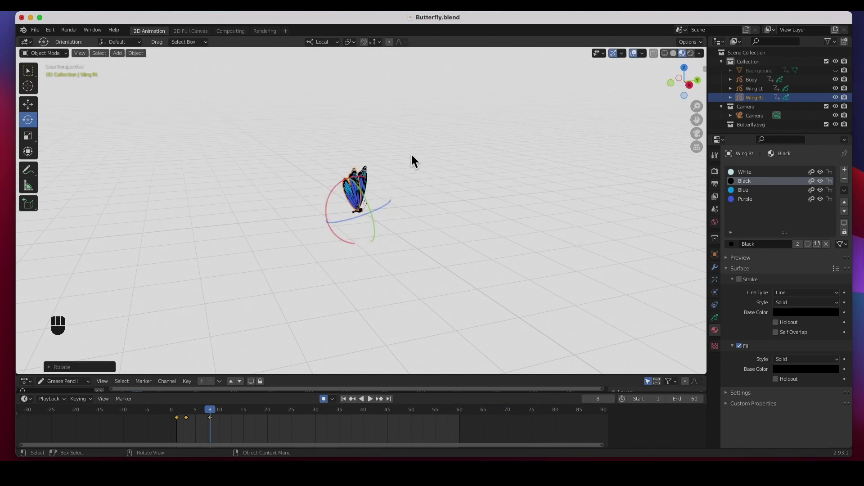
Select Wing Lt and key its starting rotation at frame 1
{"action": "left_click", "coordinate": [373, 173]}
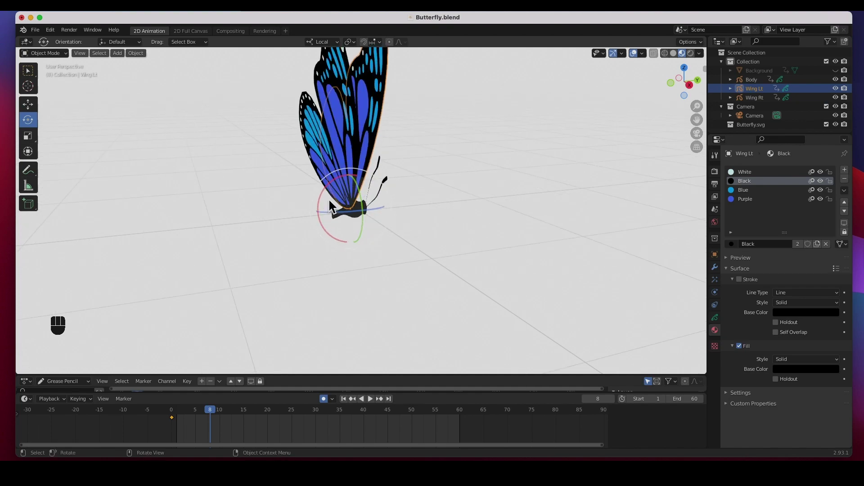
{"action": "left_click_drag", "start_coordinate": [331, 195], "coordinate": [292, 275]}
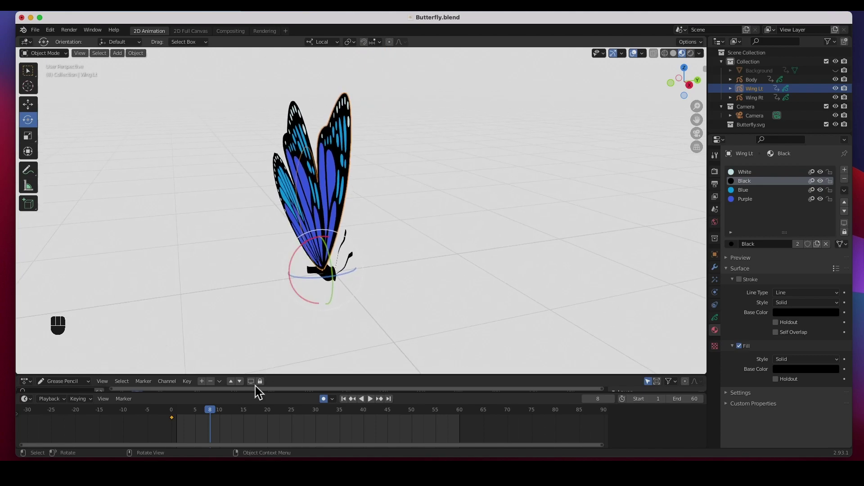
{"action": "left_click", "coordinate": [177, 426]}
{"action": "left_click_drag", "start_coordinate": [202, 416], "coordinate": [186, 417]}
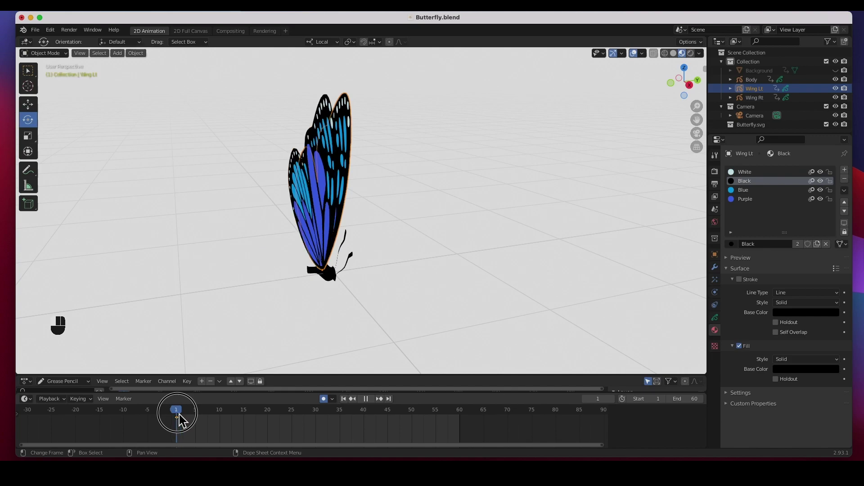
{"action": "left_click_drag", "start_coordinate": [202, 414], "coordinate": [305, 254]}
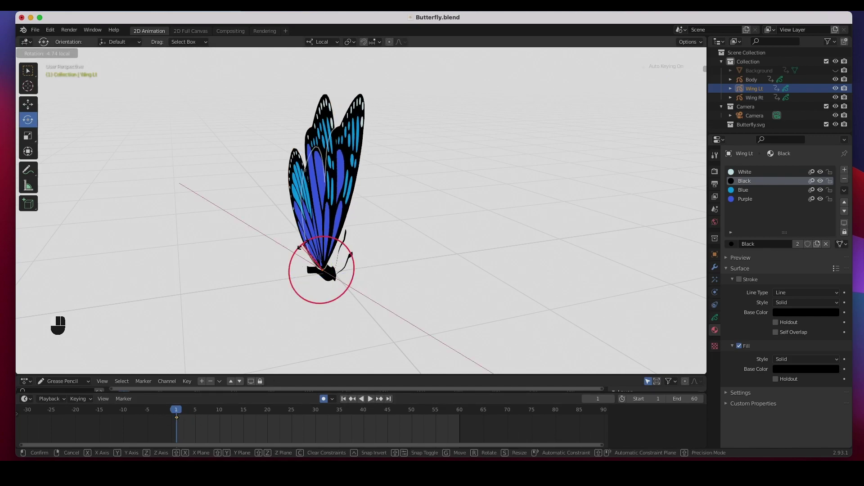
Key Wing Lt swung down open at frame 3 and back closed at frame 8
{"action": "left_click_drag", "start_coordinate": [277, 326], "coordinate": [184, 417]}
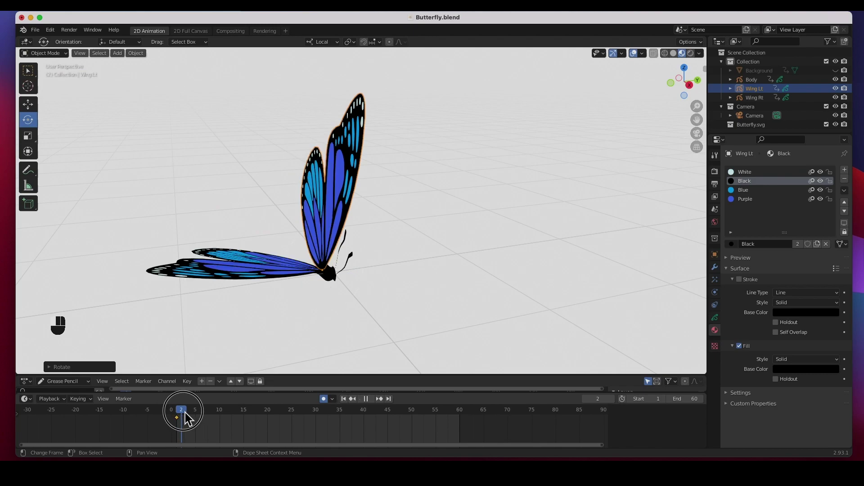
{"action": "left_click_drag", "start_coordinate": [192, 417], "coordinate": [304, 362]}
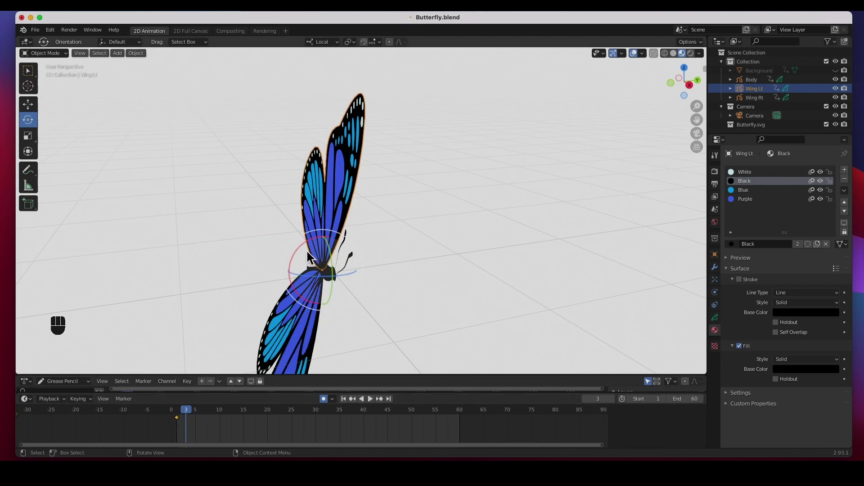
{"action": "left_click_drag", "start_coordinate": [314, 247], "coordinate": [512, 328]}
{"action": "left_click_drag", "start_coordinate": [202, 414], "coordinate": [243, 398]}
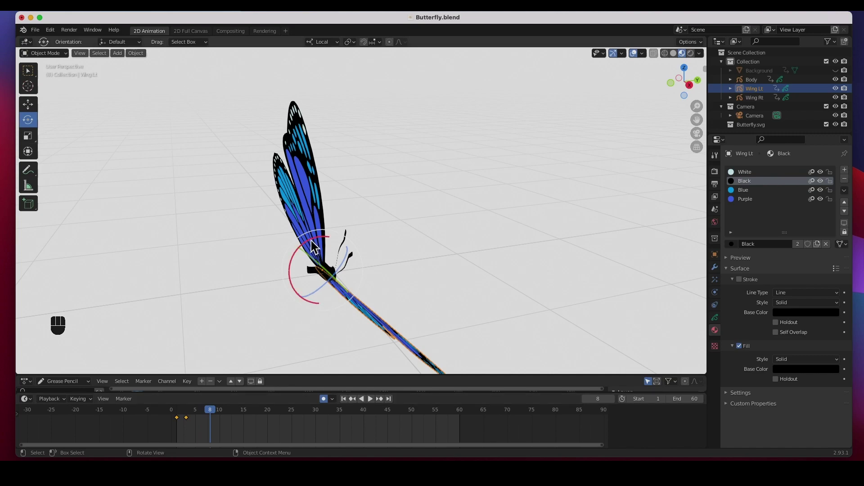
{"action": "left_click_drag", "start_coordinate": [315, 245], "coordinate": [258, 222]}
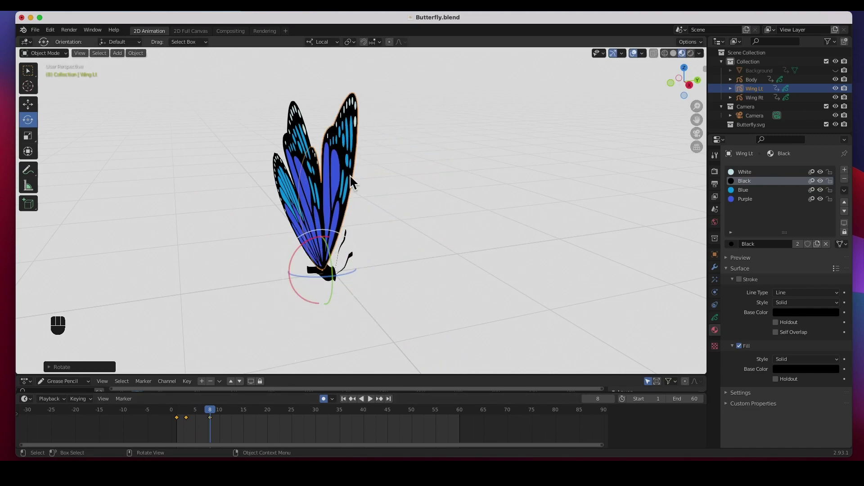
Return to a front view and play the wing flap from frame 1
{"action": "left_click_drag", "start_coordinate": [389, 260], "coordinate": [455, 236]}
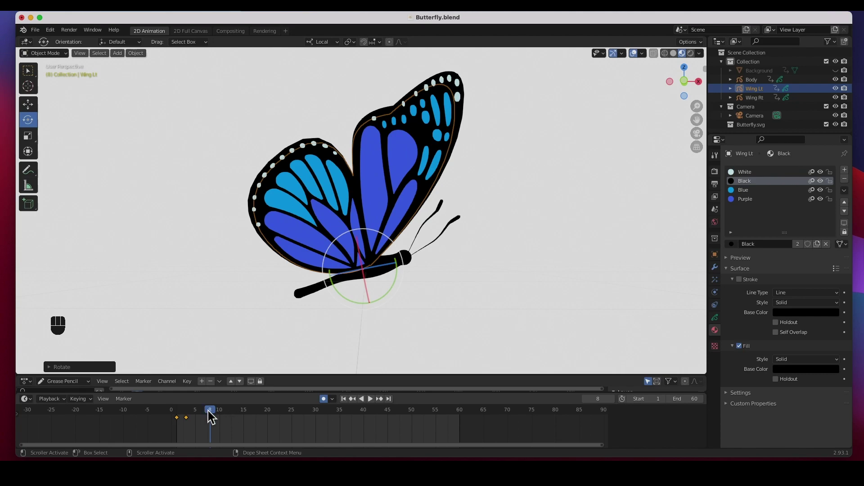
{"action": "left_click_drag", "start_coordinate": [195, 417], "coordinate": [246, 418]}
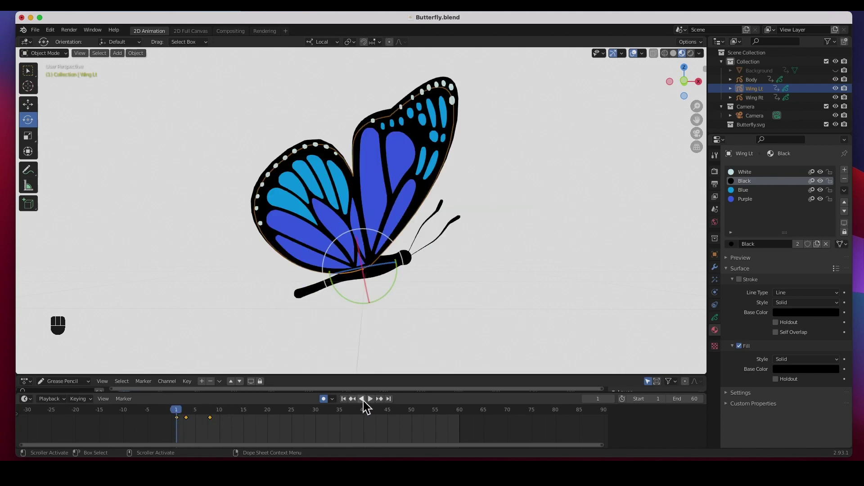
{"action": "left_click", "coordinate": [375, 404]}
{"action": "left_click", "coordinate": [375, 404]}
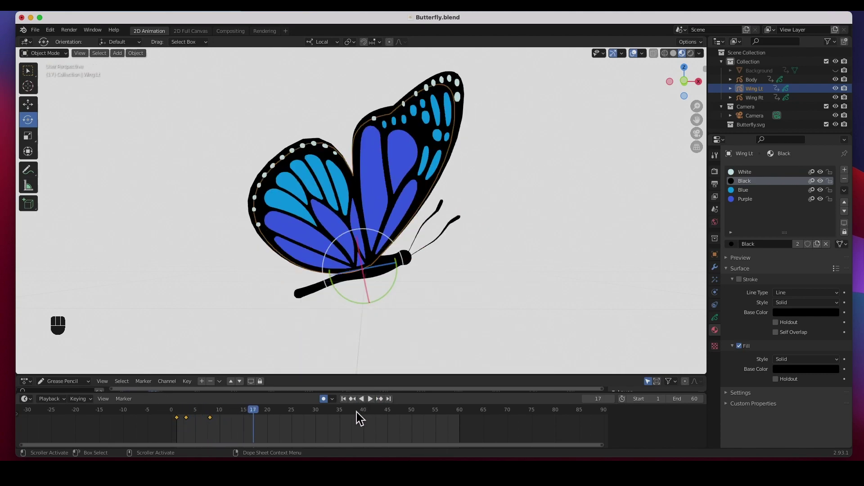
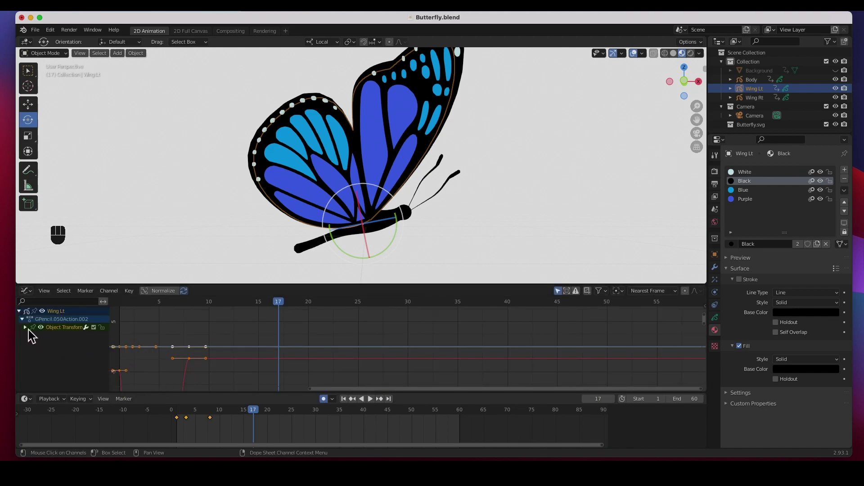
Isolate Wing Lt's X Euler Rotation channel in the Graph Editor and frame its curve
{"action": "left_click", "coordinate": [30, 334]}
{"action": "left_click_drag", "start_coordinate": [48, 334], "coordinate": [47, 365]}
{"action": "left_click", "coordinate": [60, 366]}
{"action": "left_click", "coordinate": [39, 367]}
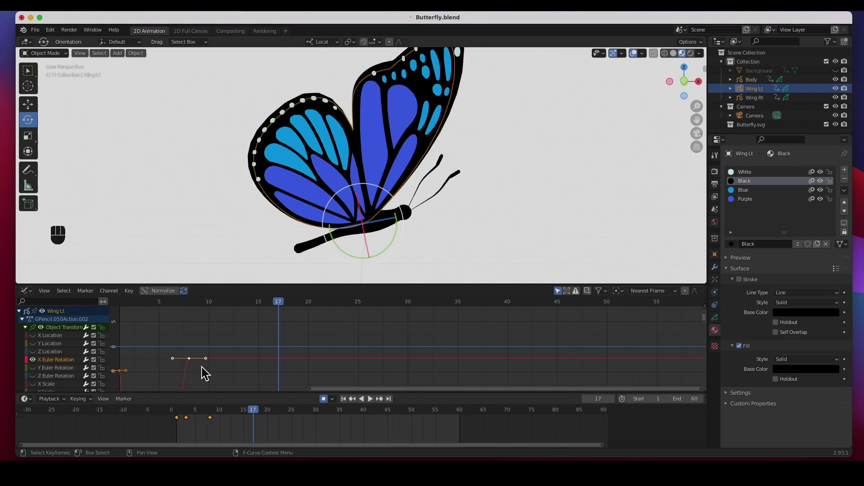
{"action": "key", "text": "Home"}
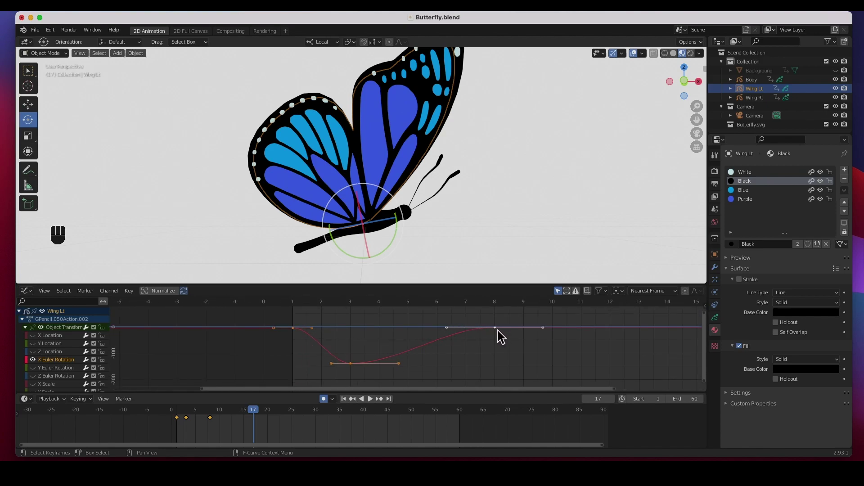
Select the curve's keyframes and bring up the F-Curve Modifiers settings in the sidebar
{"action": "left_click", "coordinate": [501, 333]}
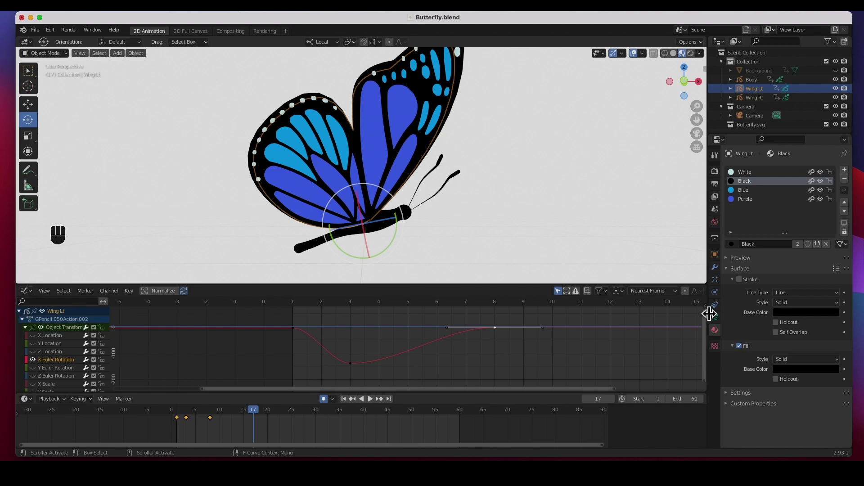
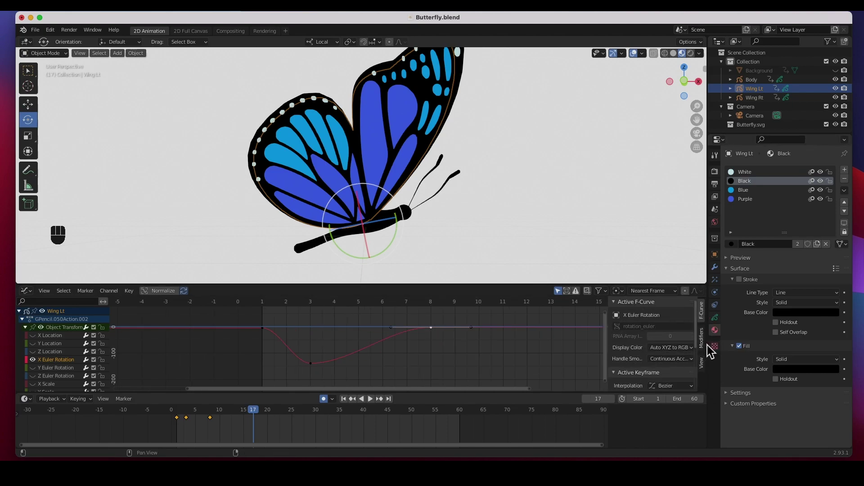
{"action": "left_click", "coordinate": [707, 346]}
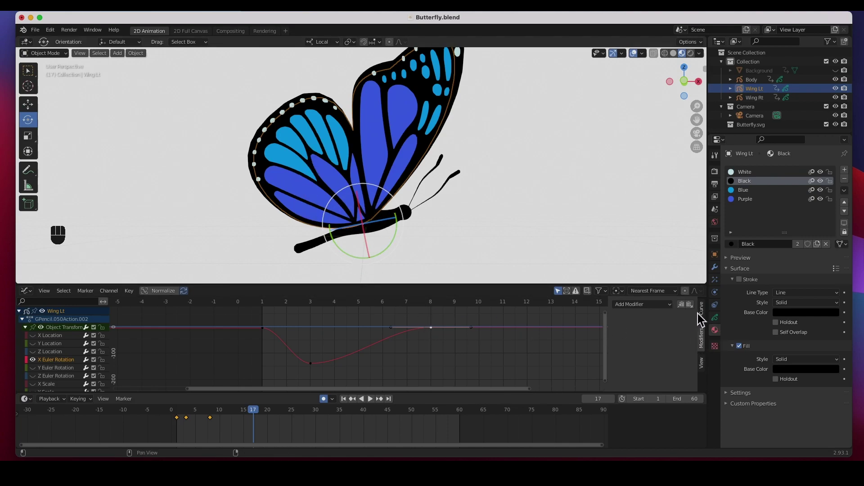
Add a Cycles modifier to Wing Lt's rotation curve and play the looping flap
{"action": "left_click_drag", "start_coordinate": [674, 312], "coordinate": [659, 351]}
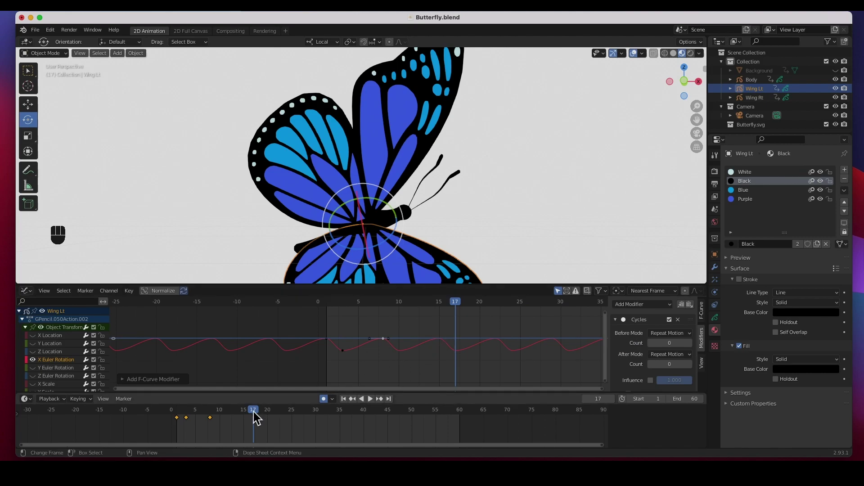
{"action": "left_click_drag", "start_coordinate": [217, 415], "coordinate": [183, 415]}
{"action": "key", "text": "space"}
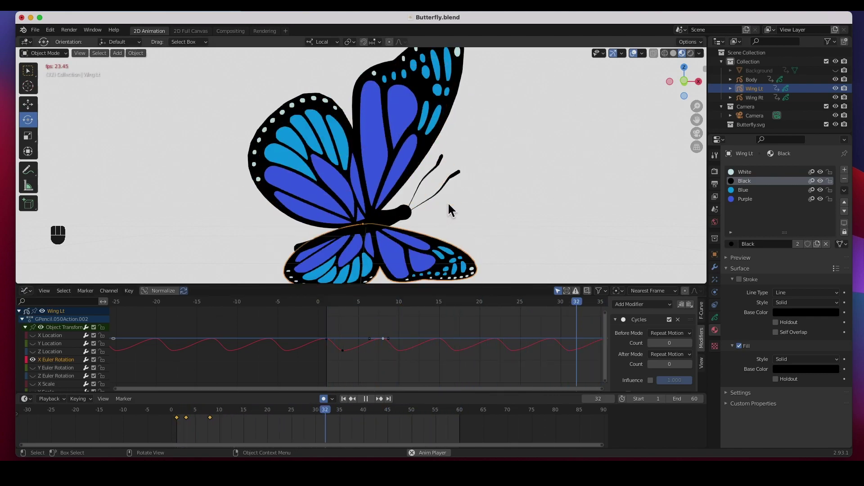
{"action": "key", "text": "space"}
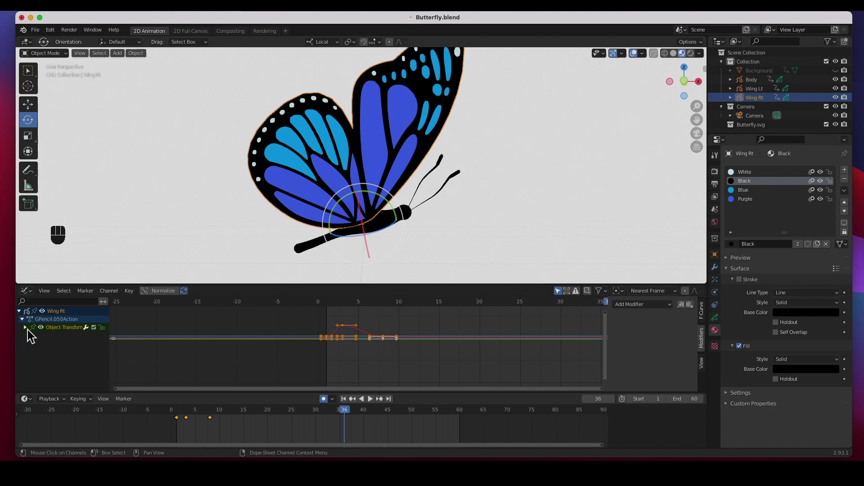
Isolate Wing Rt's X rotation channel in the Graph Editor and frame its curve
{"action": "left_click", "coordinate": [30, 335]}
{"action": "left_click_drag", "start_coordinate": [45, 334], "coordinate": [47, 354]}
{"action": "left_click", "coordinate": [65, 361]}
{"action": "left_click", "coordinate": [63, 367]}
{"action": "left_click", "coordinate": [39, 368]}
{"action": "key", "text": "Home"}
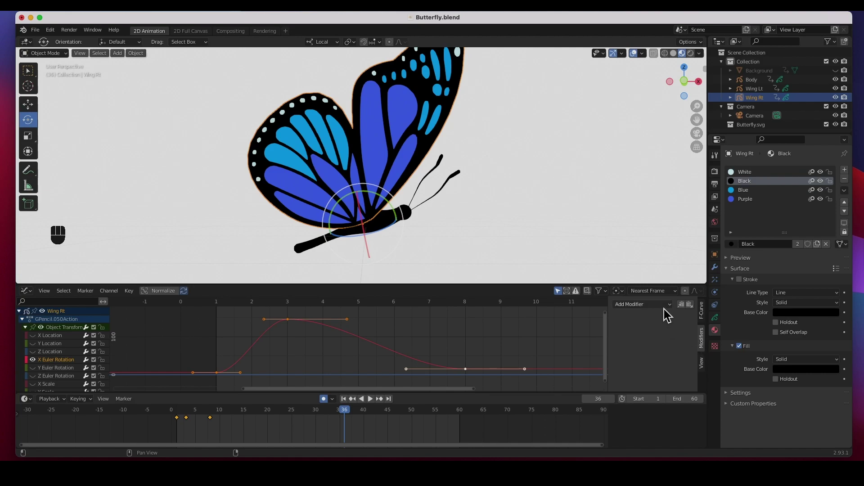
Add a Cycles modifier to Wing Rt's curve and smooth its key-handle easing
{"action": "left_click_drag", "start_coordinate": [668, 313], "coordinate": [476, 379]}
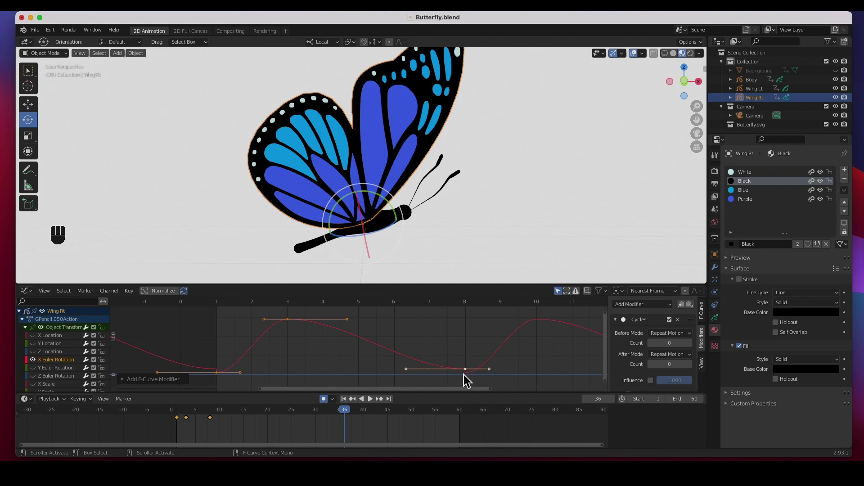
{"action": "left_click", "coordinate": [470, 362]}
{"action": "left_click", "coordinate": [472, 375]}
{"action": "left_click_drag", "start_coordinate": [471, 375], "coordinate": [447, 382]}
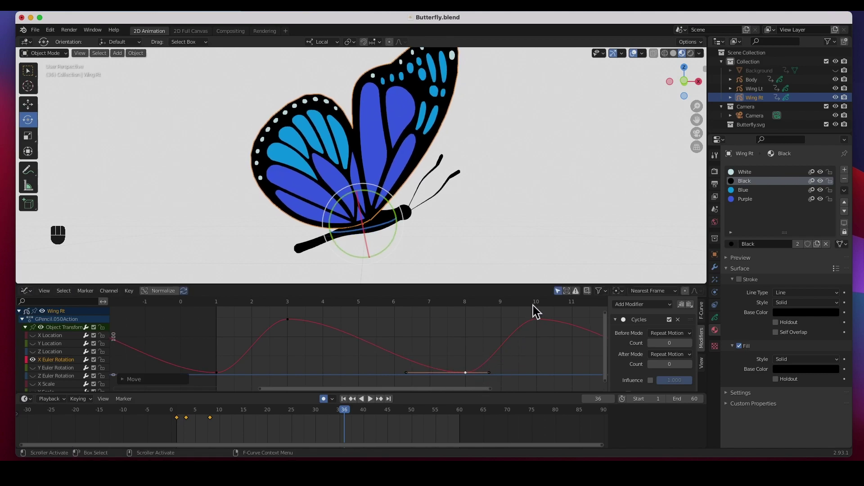
Play the looping flap from different angles, stop and rewind to frame 1
{"action": "key", "text": "space"}
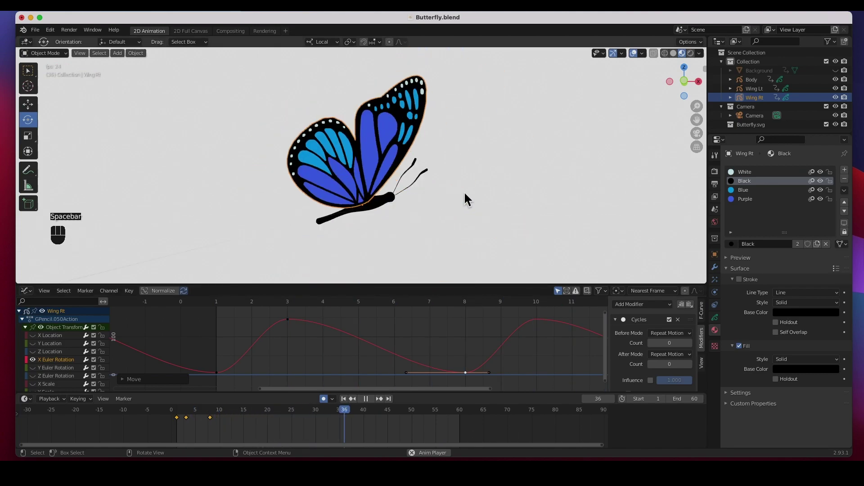
{"action": "left_click_drag", "start_coordinate": [407, 252], "coordinate": [418, 245]}
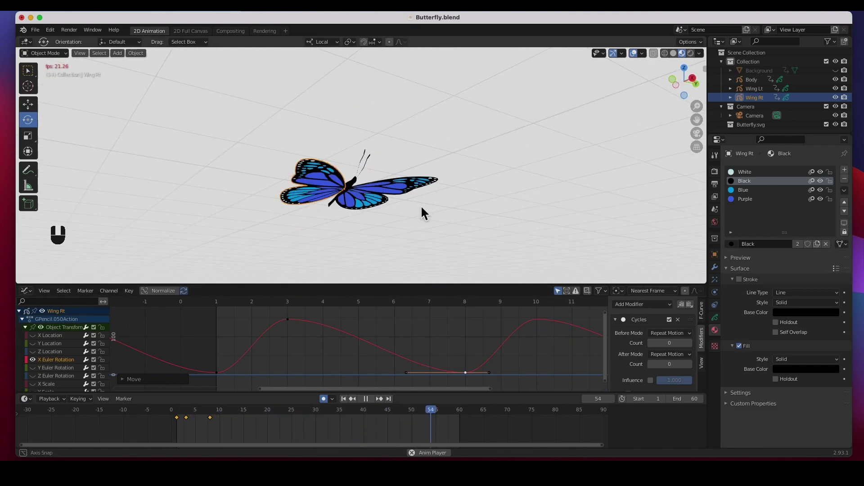
{"action": "left_click_drag", "start_coordinate": [370, 212], "coordinate": [435, 261]}
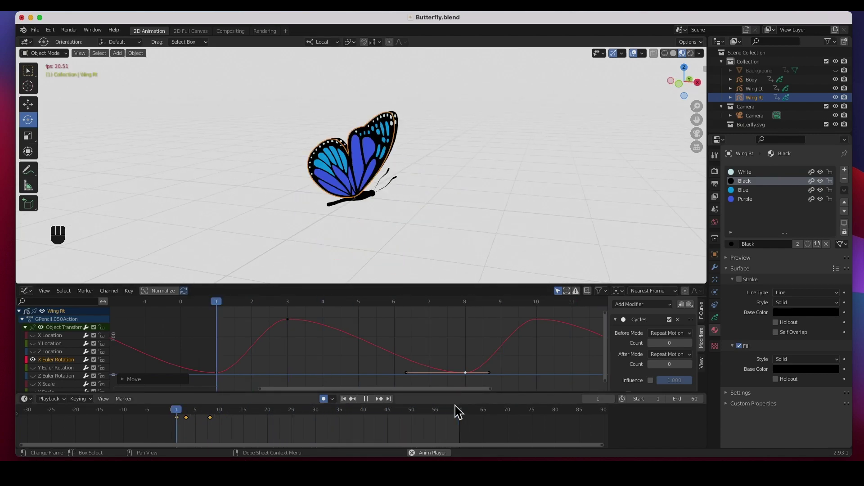
{"action": "key", "text": "space"}
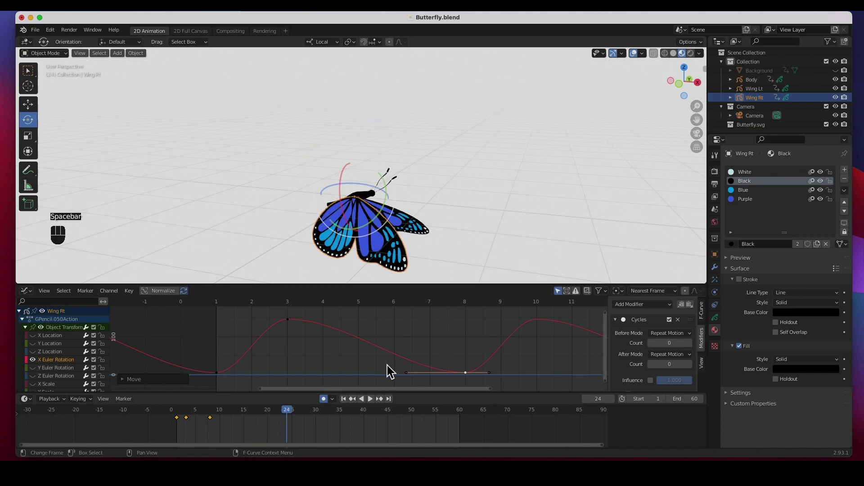
{"action": "left_click_drag", "start_coordinate": [258, 411], "coordinate": [202, 409]}
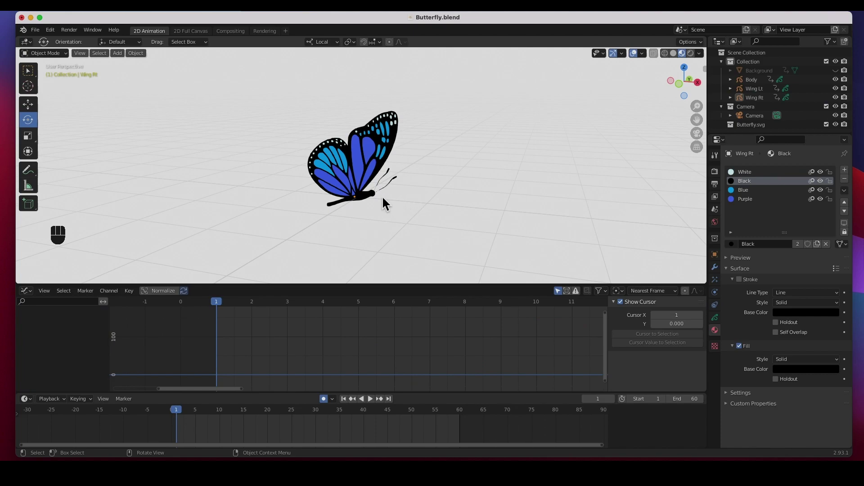
Select the Body and test-move it to confirm the wings are still separate, then undo
{"action": "left_click_drag", "start_coordinate": [379, 199], "coordinate": [374, 211]}
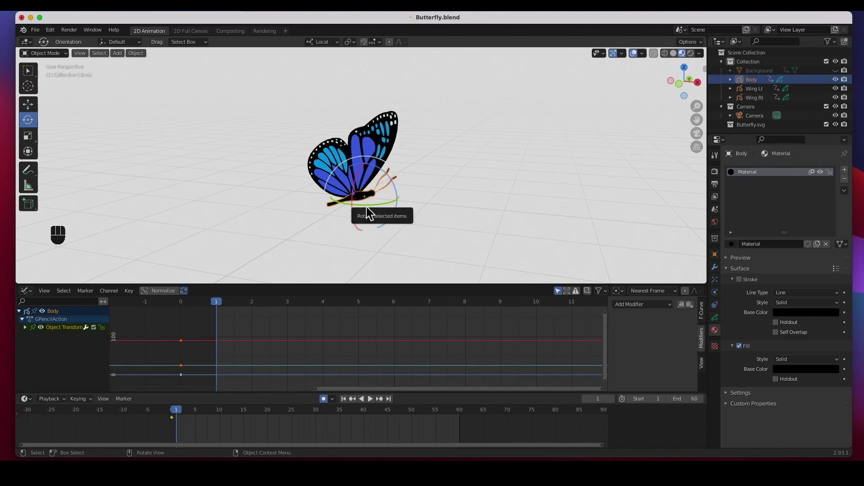
{"action": "key", "text": "w"}
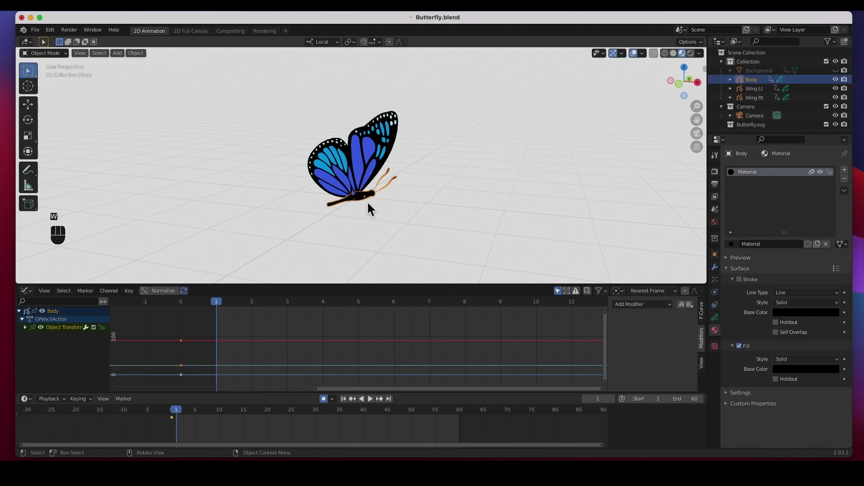
{"action": "key", "text": "g"}
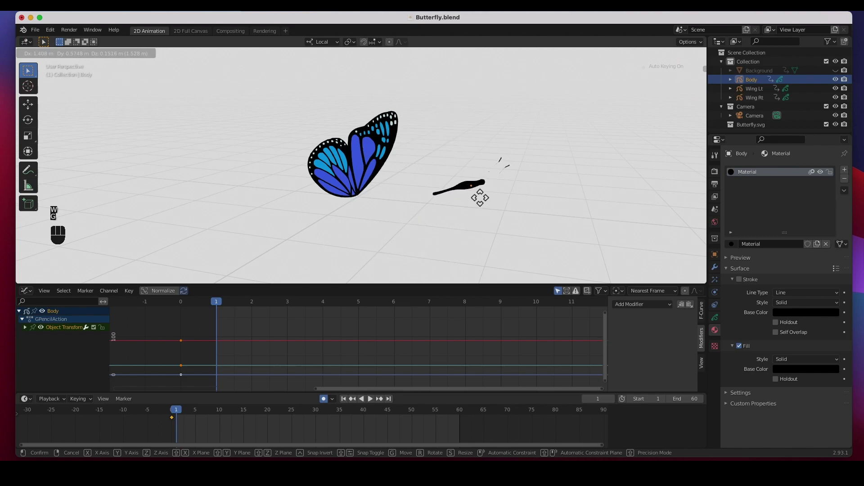
{"action": "key", "text": "super+z"}
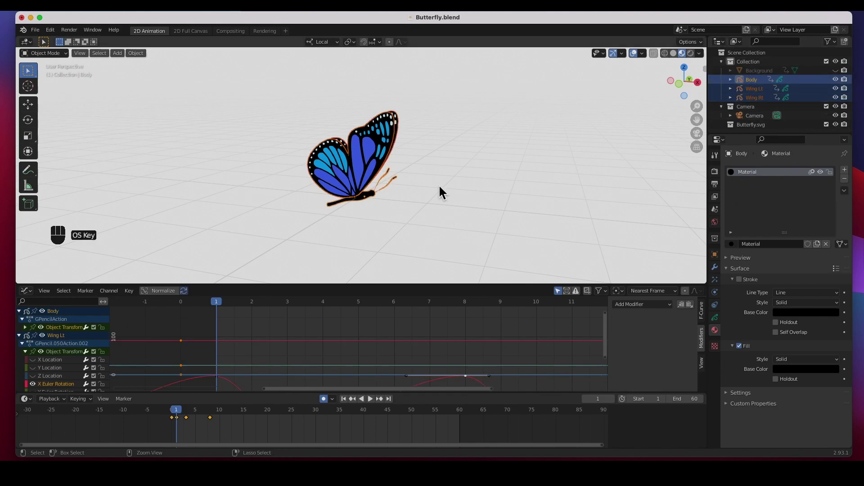
Parent both wings to Body with Object (Keep Transform), leaving only Body selected
{"action": "key", "text": "super+p"}
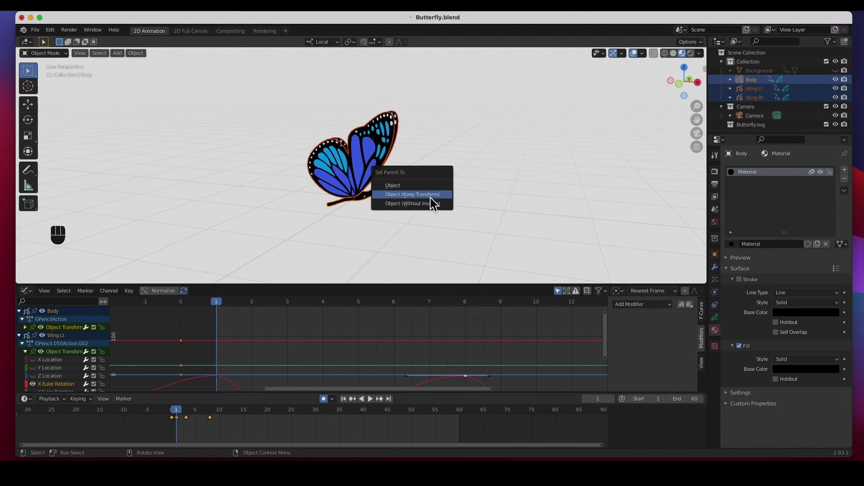
{"action": "left_click_drag", "start_coordinate": [419, 221], "coordinate": [387, 211]}
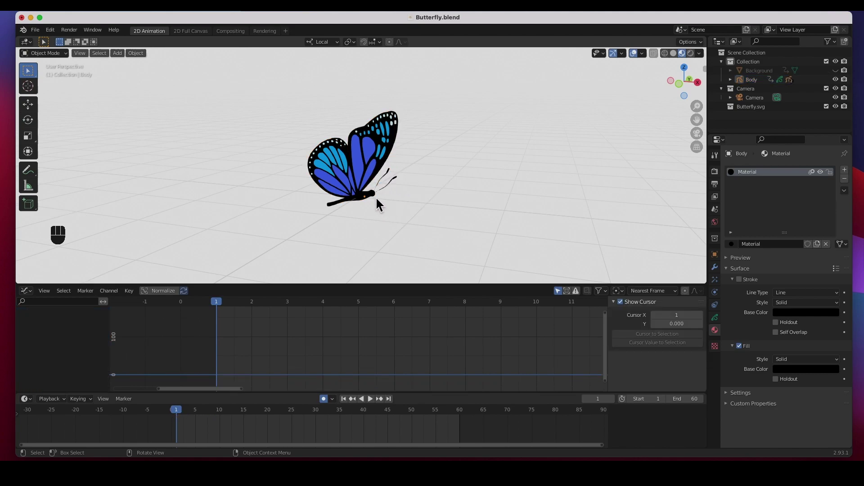
{"action": "left_click", "coordinate": [377, 201]}
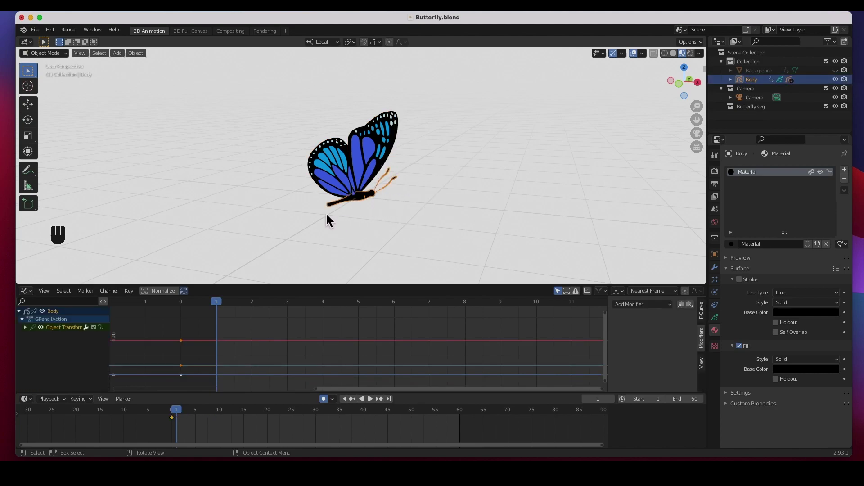
Test-move Body to confirm the wings follow, undo, and play the parented flap
{"action": "key", "text": "g"}
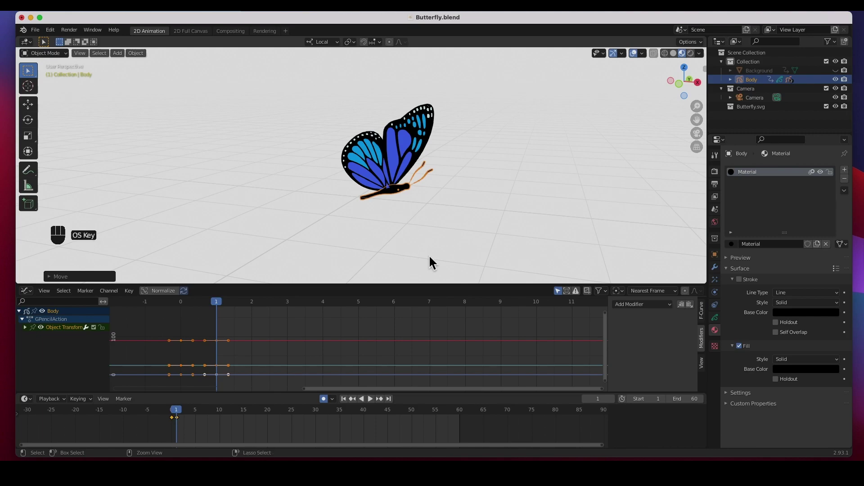
{"action": "key", "text": "super+z"}
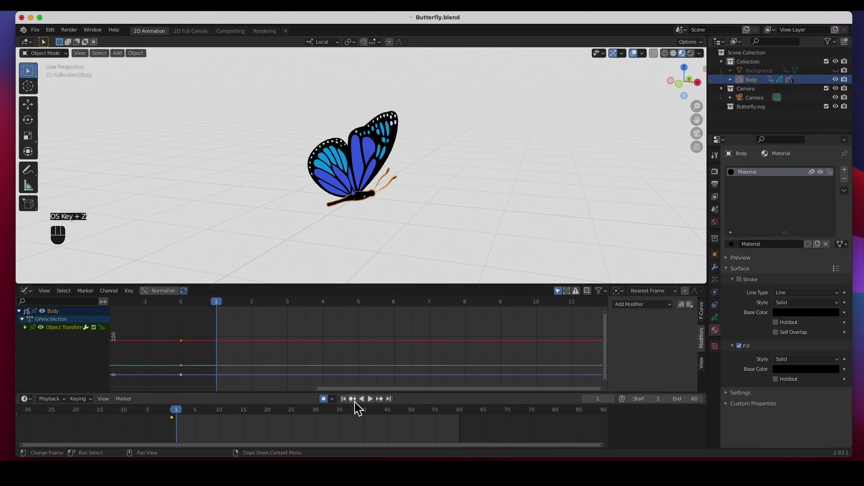
{"action": "left_click", "coordinate": [374, 406]}
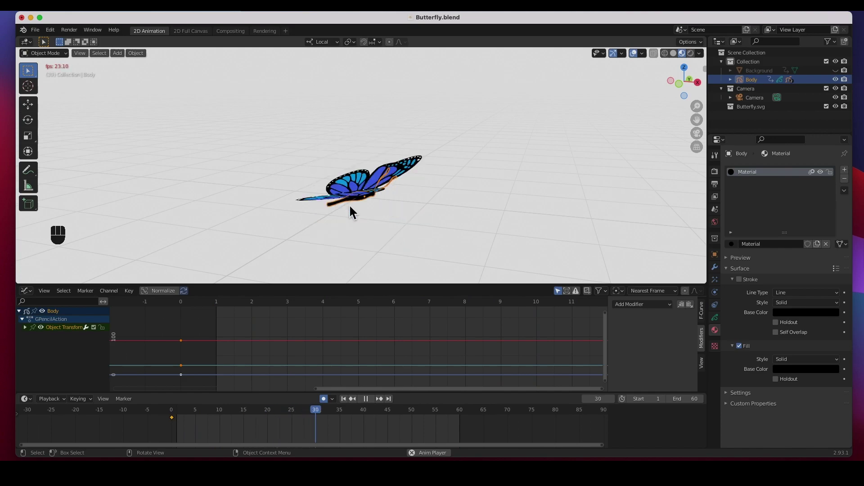
{"action": "key", "text": "space"}
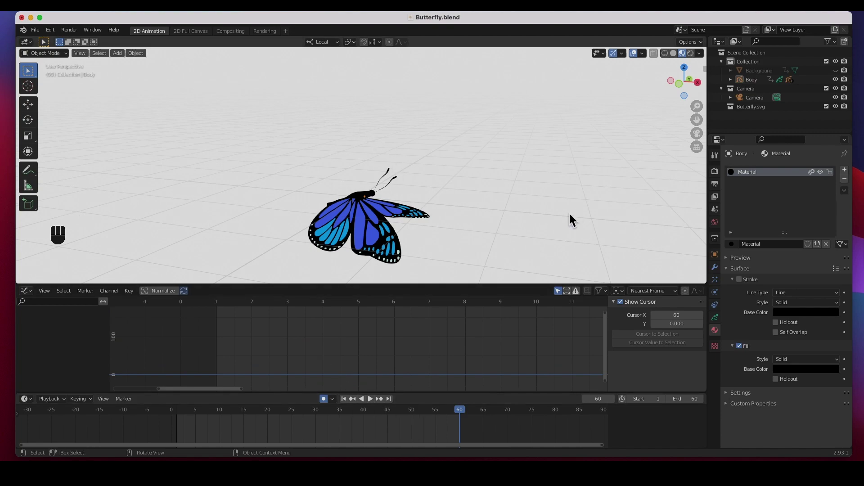
From camera view at frame 1, add a BezierCurve as the flight path
{"action": "key", "text": "KP_0"}
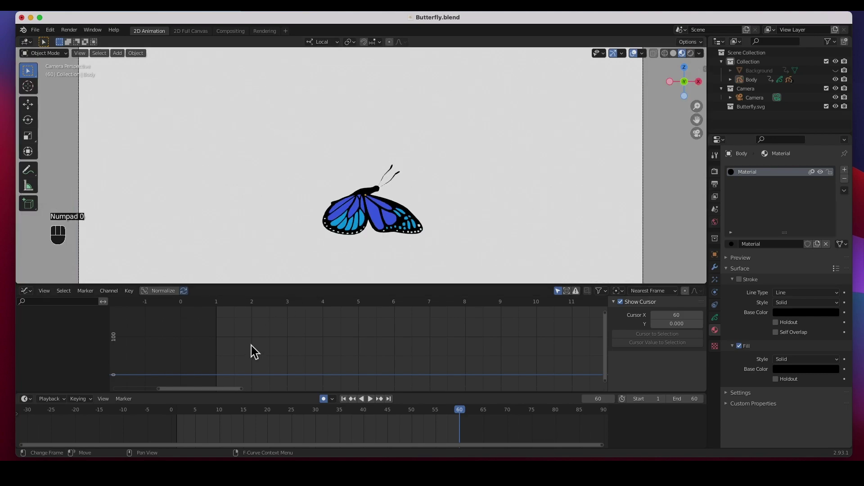
{"action": "left_click_drag", "start_coordinate": [348, 404], "coordinate": [329, 415]}
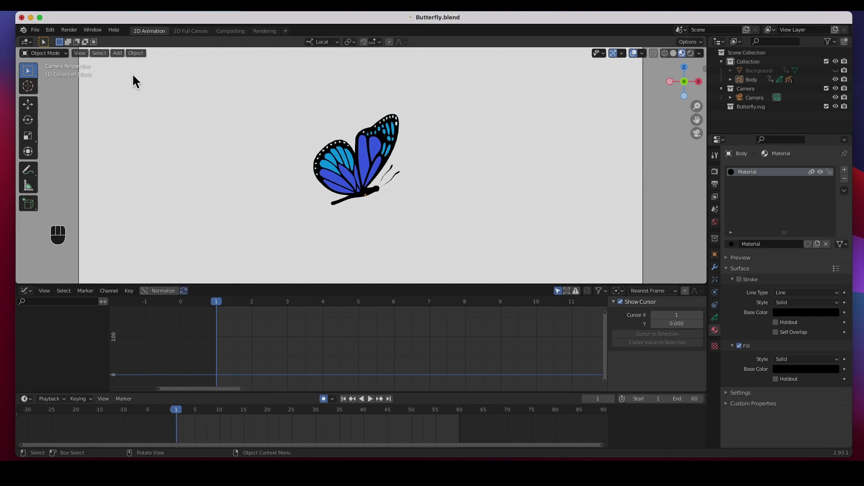
{"action": "left_click_drag", "start_coordinate": [121, 59], "coordinate": [213, 79]}
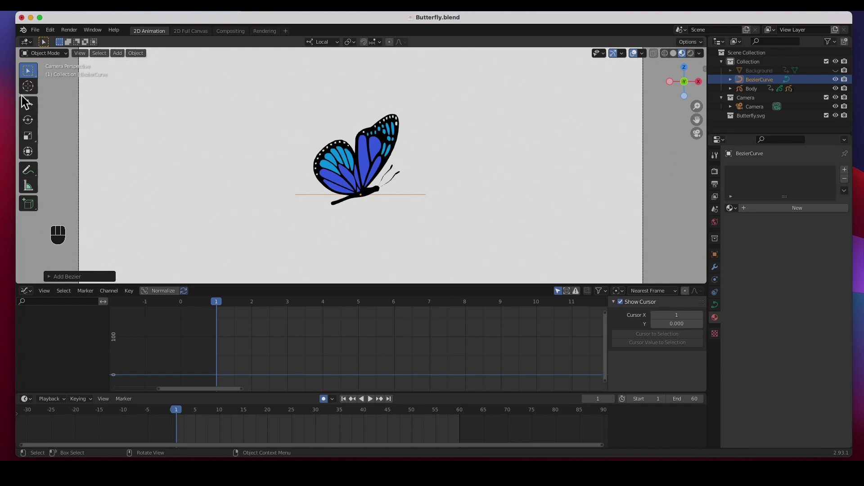
Move the BezierCurve about four metres left along X, away from the butterfly
{"action": "left_click", "coordinate": [36, 112]}
{"action": "left_click_drag", "start_coordinate": [365, 197], "coordinate": [214, 189]}
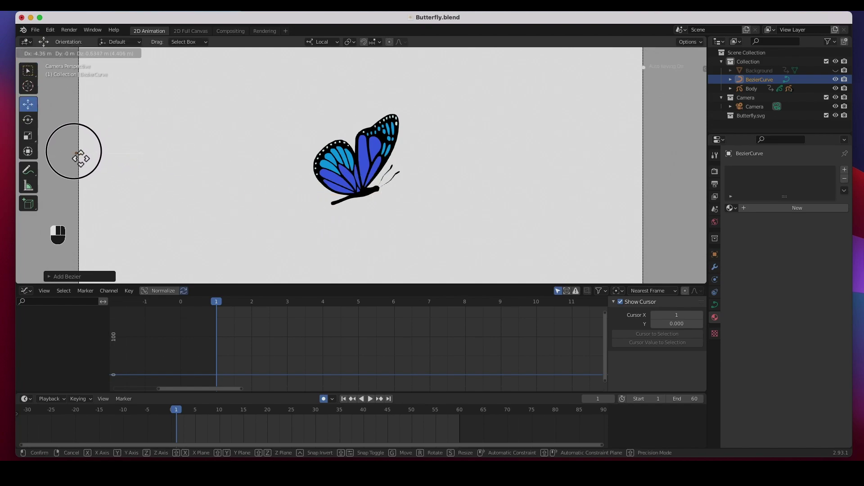
{"action": "left_click_drag", "start_coordinate": [94, 165], "coordinate": [143, 214]}
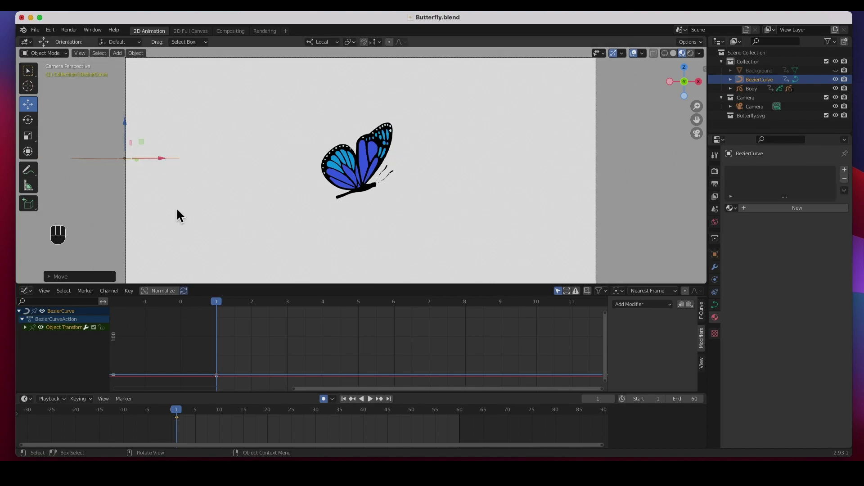
In Edit Mode, reposition the curve's control points and pull its end point into place
{"action": "key", "text": "Tab"}
{"action": "left_click_drag", "start_coordinate": [182, 162], "coordinate": [201, 183]}
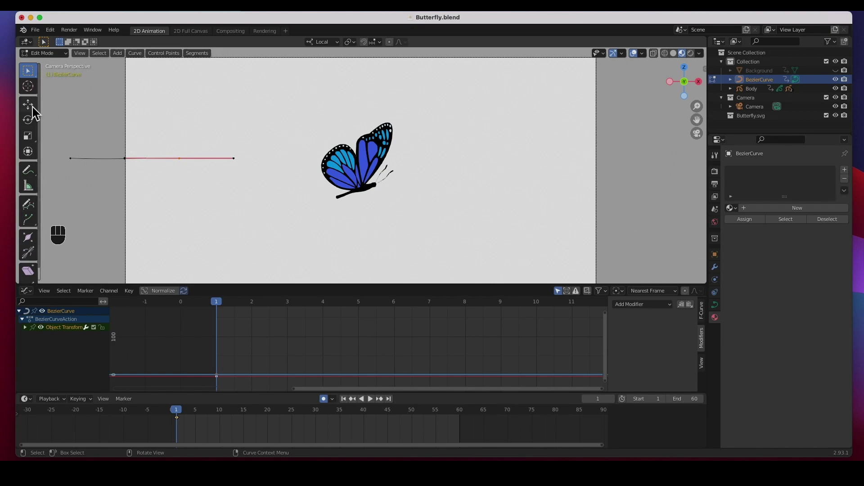
{"action": "left_click", "coordinate": [36, 111]}
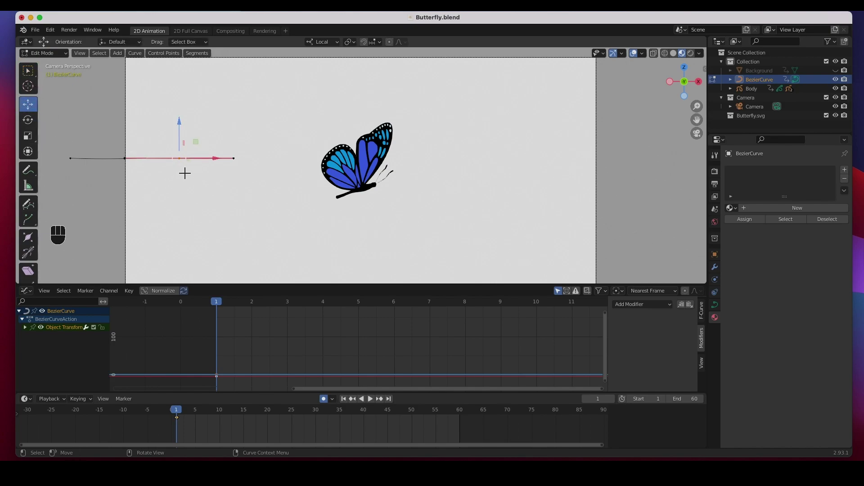
{"action": "left_click_drag", "start_coordinate": [185, 164], "coordinate": [181, 216]}
{"action": "left_click_drag", "start_coordinate": [138, 212], "coordinate": [125, 201]}
{"action": "left_click_drag", "start_coordinate": [122, 200], "coordinate": [142, 213]}
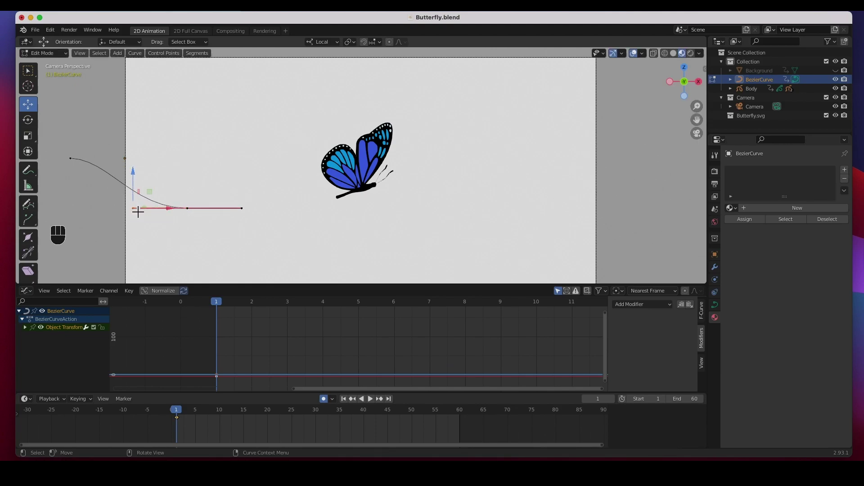
{"action": "left_click_drag", "start_coordinate": [139, 211], "coordinate": [77, 164]}
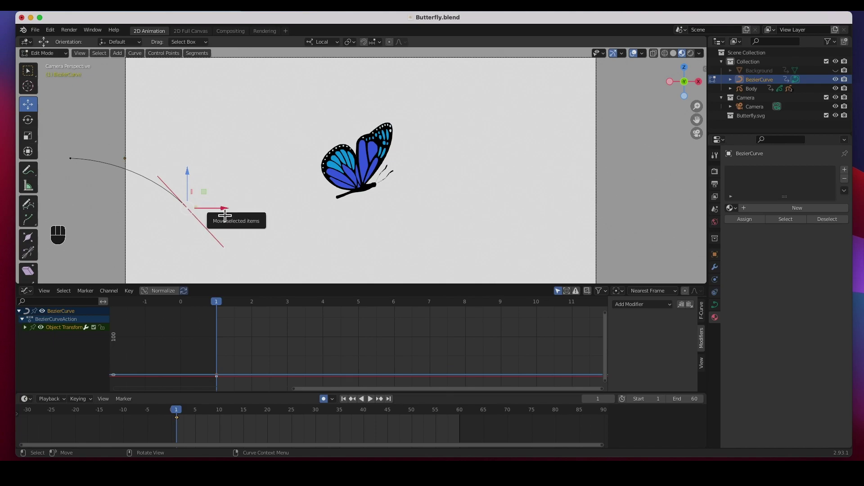
Level the end point's handle and drop the end point lower to start the wave
{"action": "key", "text": "e"}
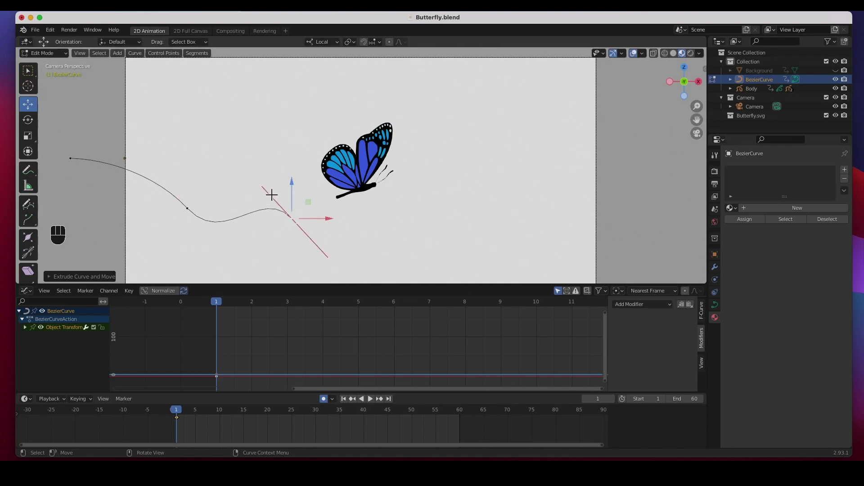
{"action": "left_click", "coordinate": [271, 199]}
{"action": "left_click_drag", "start_coordinate": [266, 192], "coordinate": [262, 225]}
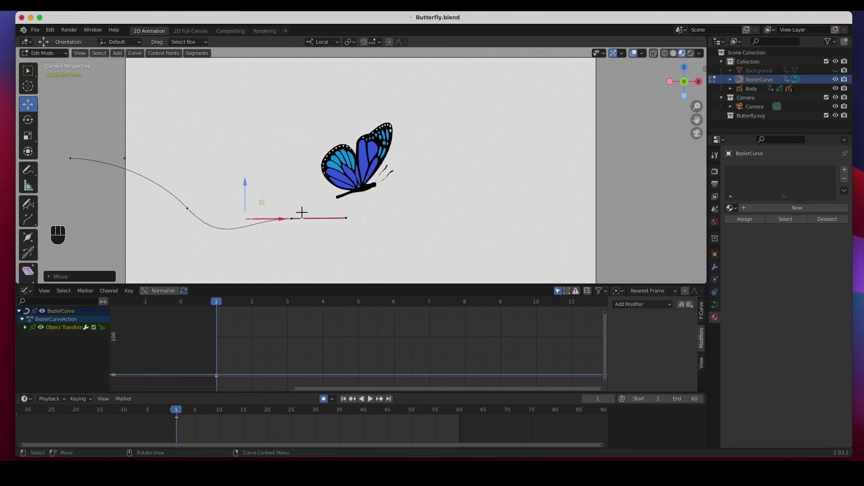
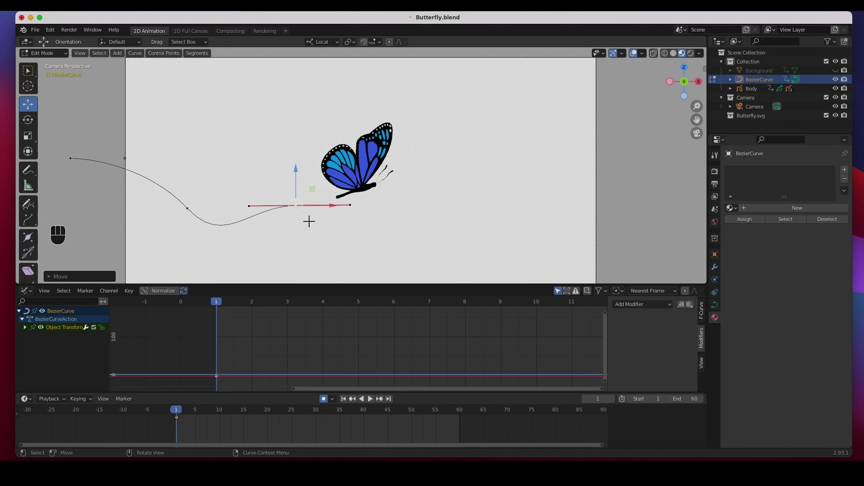
Extrude five new points alternating low, rising, peak, descending and low to form a wave across the view
{"action": "key", "text": "e"}
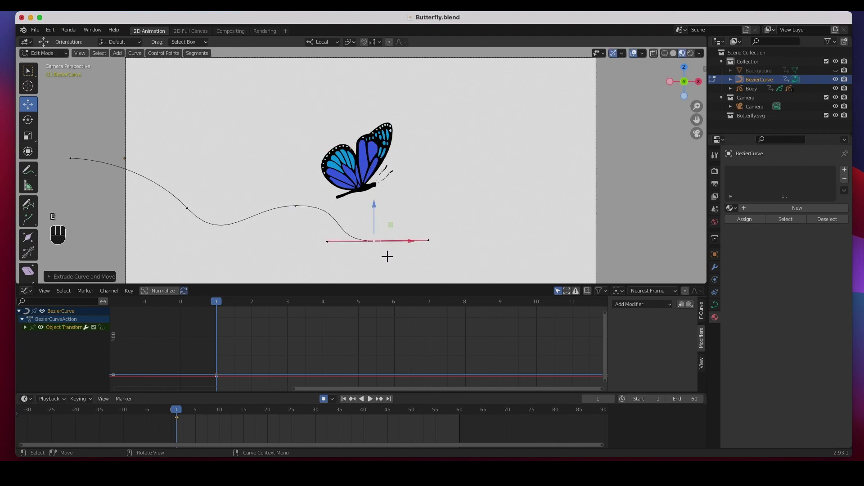
{"action": "key", "text": "e"}
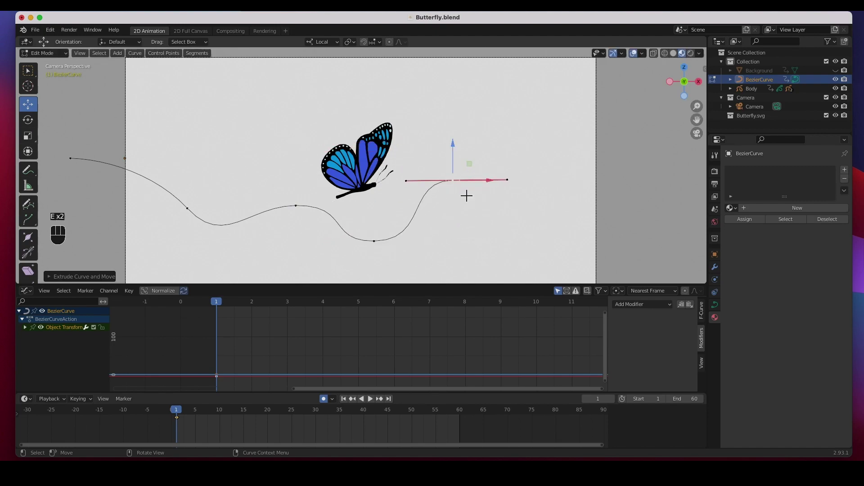
{"action": "key", "text": "e"}
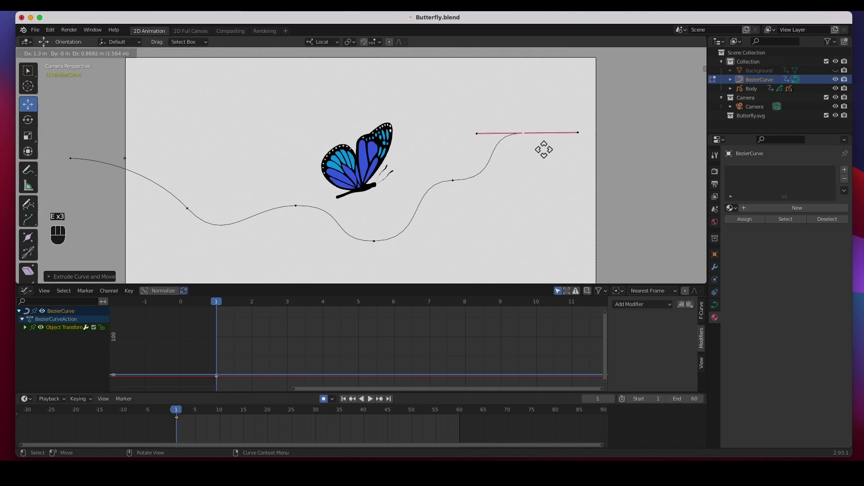
{"action": "key", "text": "e"}
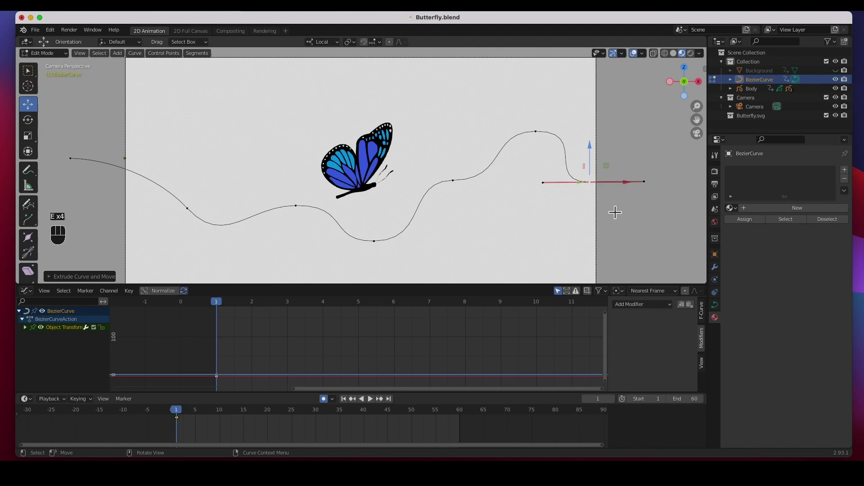
{"action": "key", "text": "e"}
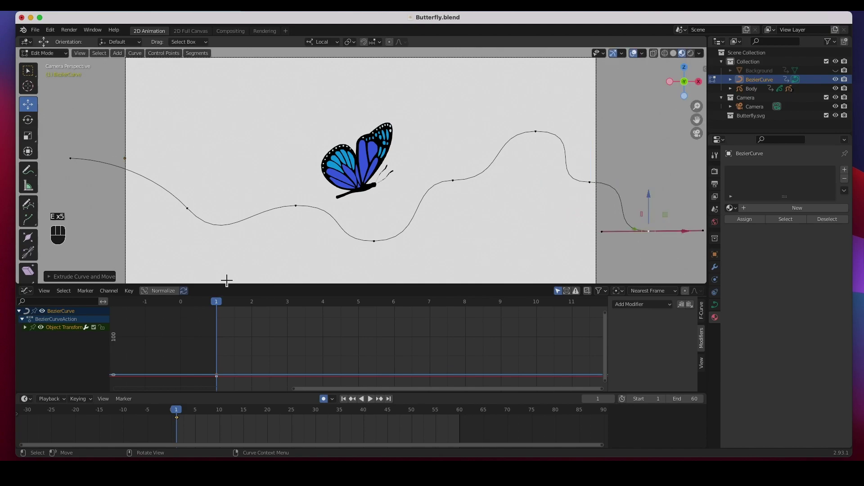
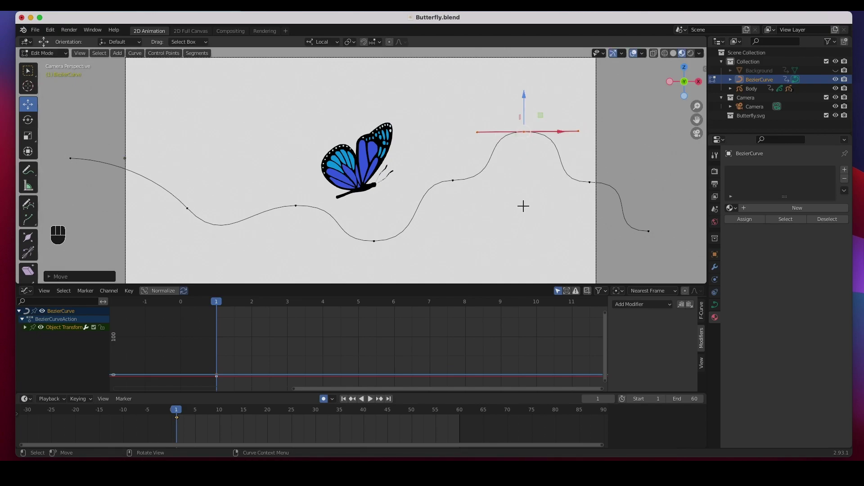
Give the butterfly Body a Follow Path constraint targeting BezierCurve
{"action": "left_click", "coordinate": [56, 63]}
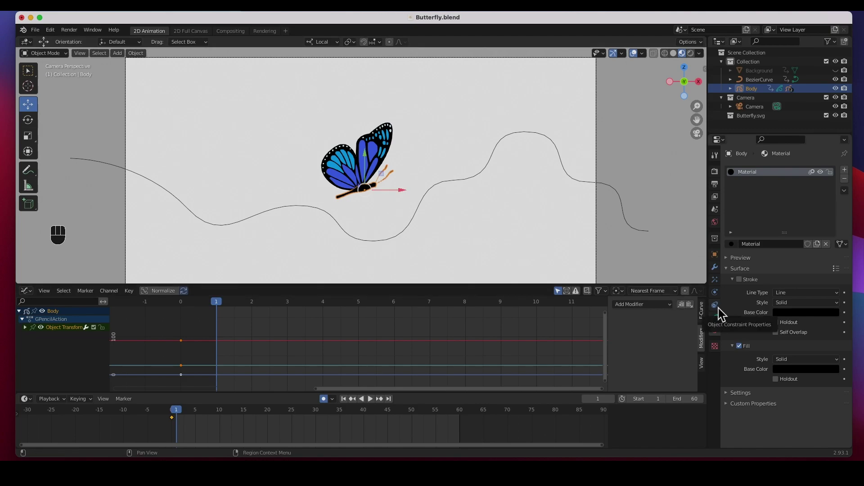
{"action": "left_click", "coordinate": [722, 312]}
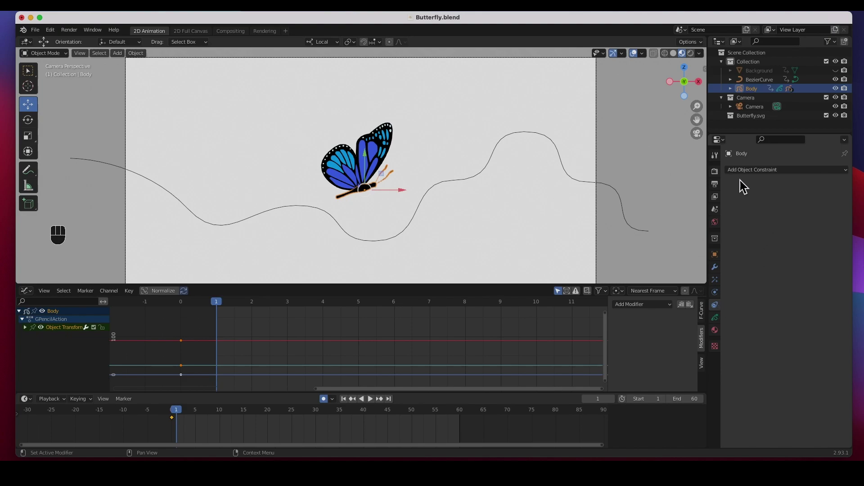
{"action": "left_click_drag", "start_coordinate": [816, 178], "coordinate": [822, 242]}
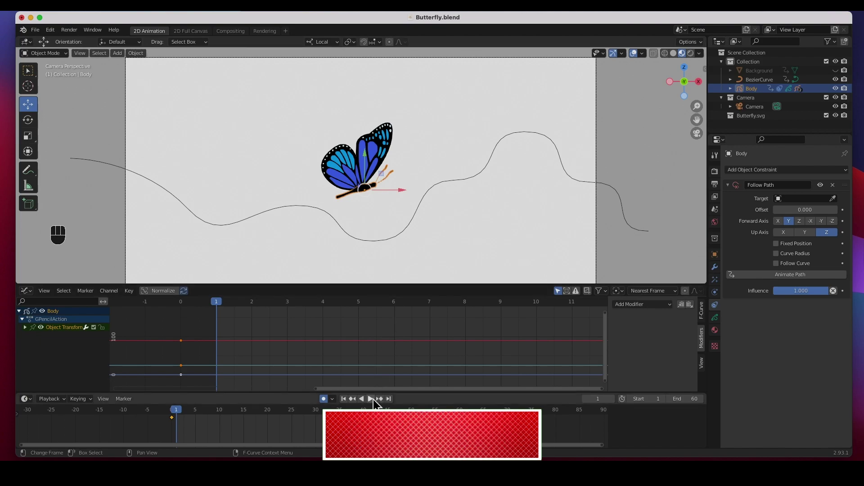
{"action": "left_click", "coordinate": [377, 405]}
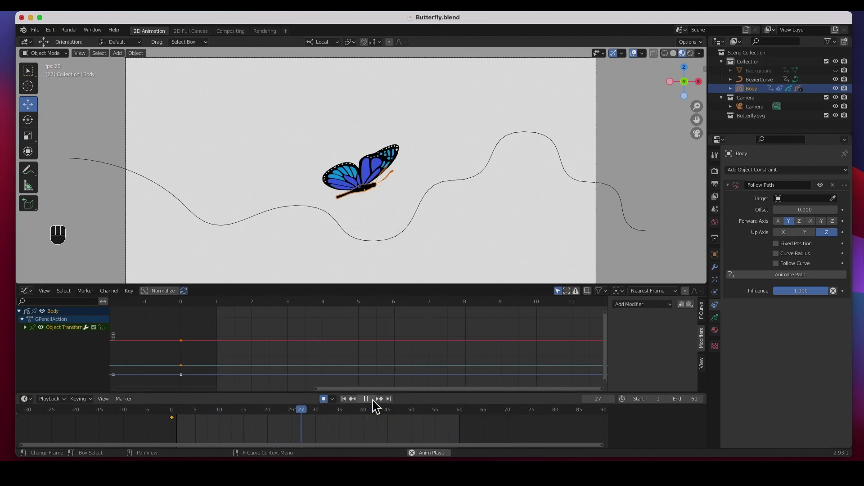
{"action": "left_click", "coordinate": [372, 405]}
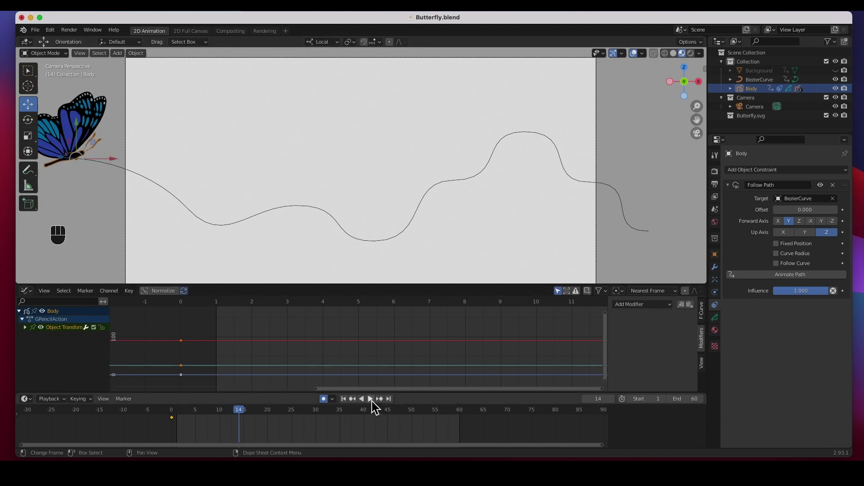
Play and scrub the animation to test the motion, then return to frame 1
{"action": "left_click", "coordinate": [376, 406]}
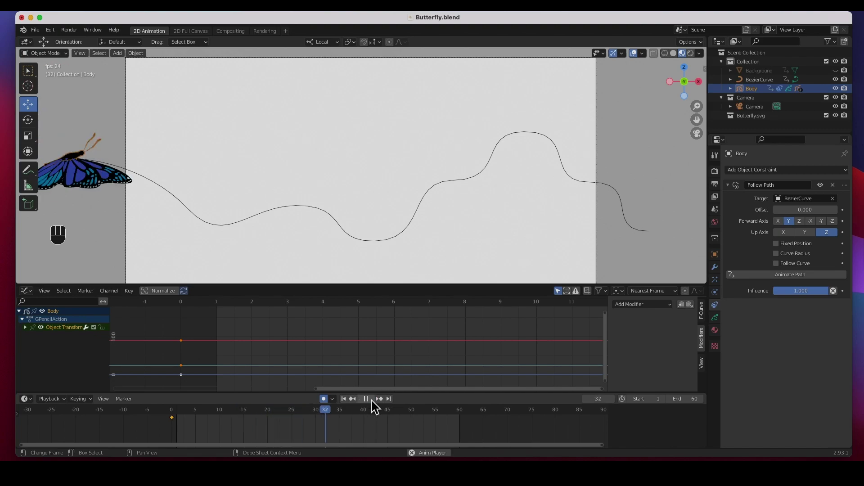
{"action": "left_click", "coordinate": [373, 406]}
{"action": "left_click", "coordinate": [330, 406]}
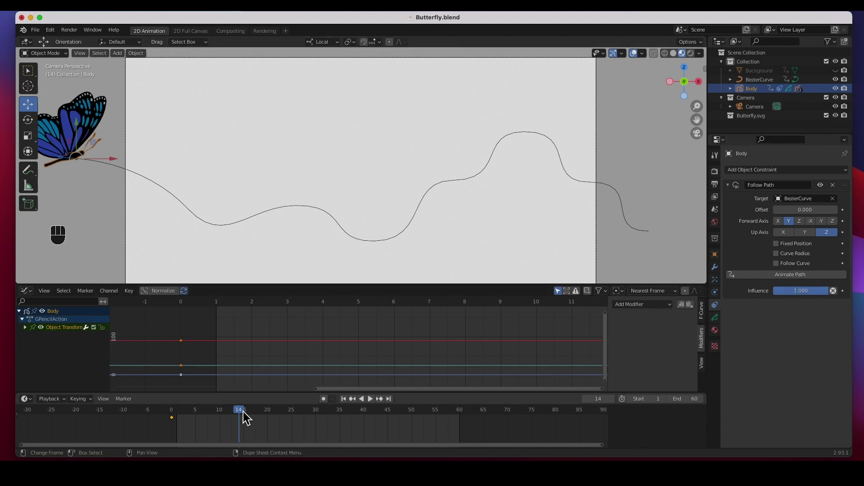
{"action": "left_click_drag", "start_coordinate": [232, 414], "coordinate": [180, 421]}
{"action": "left_click", "coordinate": [176, 425]}
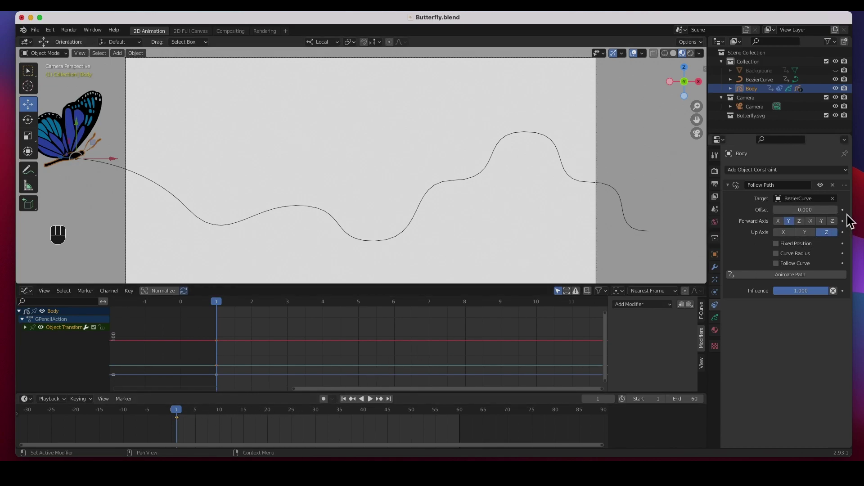
Keyframe Offset 0 at frame 1 and -100 at frame 60, then play the flight along the path
{"action": "left_click", "coordinate": [850, 216]}
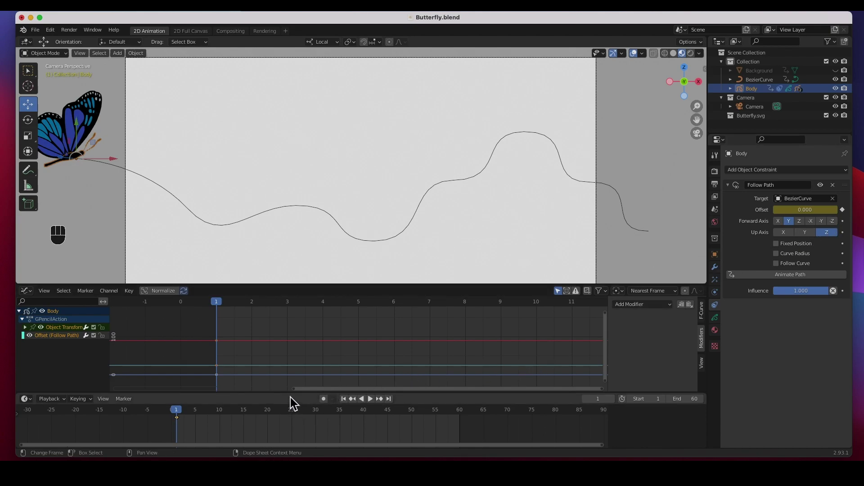
{"action": "left_click_drag", "start_coordinate": [196, 414], "coordinate": [467, 416]}
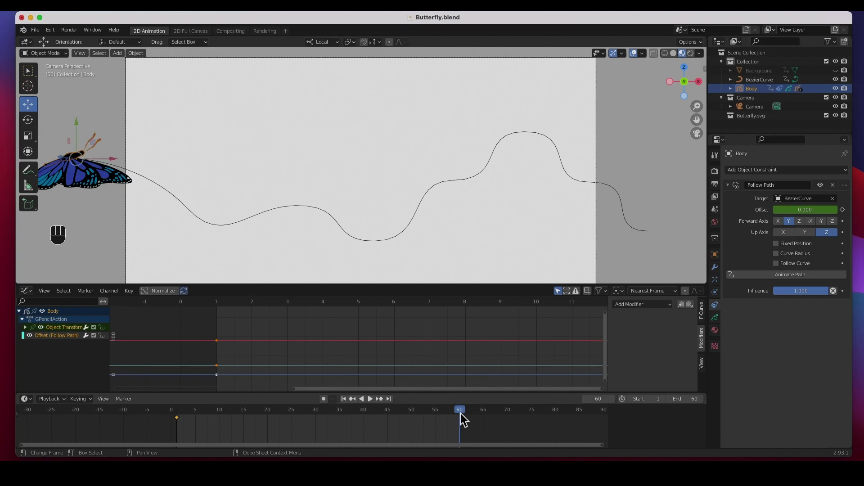
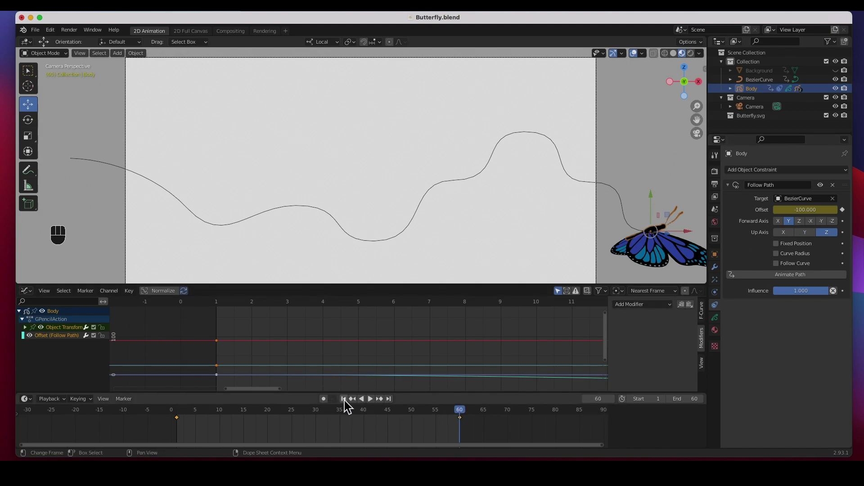
{"action": "left_click", "coordinate": [349, 404]}
{"action": "left_click", "coordinate": [377, 406]}
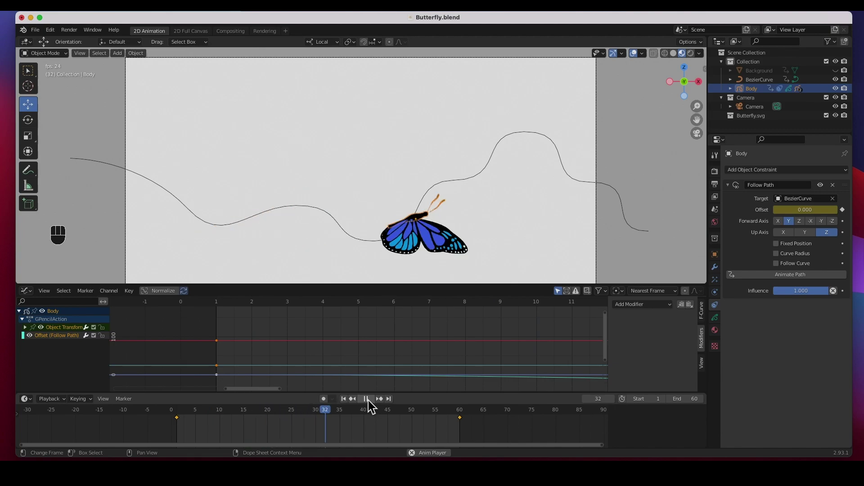
{"action": "left_click", "coordinate": [371, 405]}
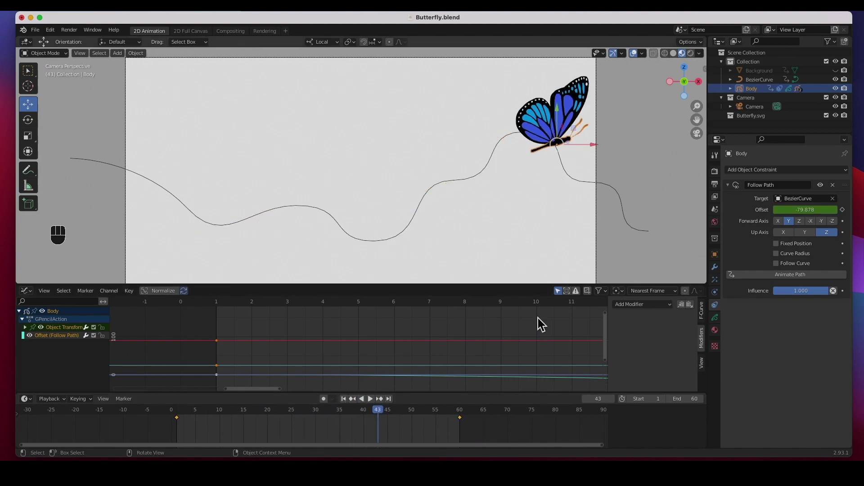
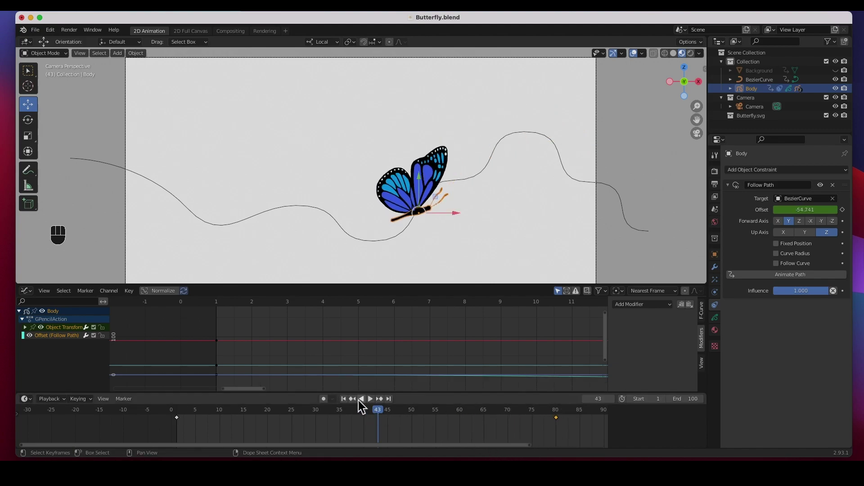
Stop playback and scrub to frames 45 and 35 to inspect the butterfly's poses
{"action": "left_click", "coordinate": [375, 405]}
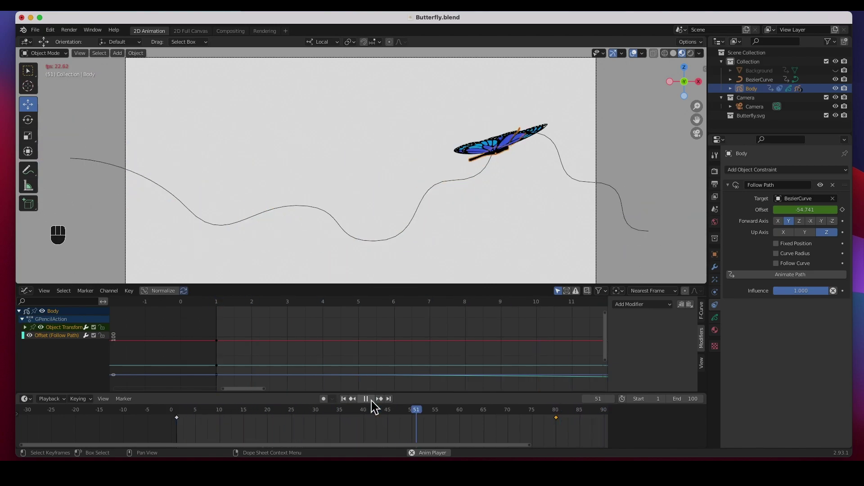
{"action": "key", "text": "space"}
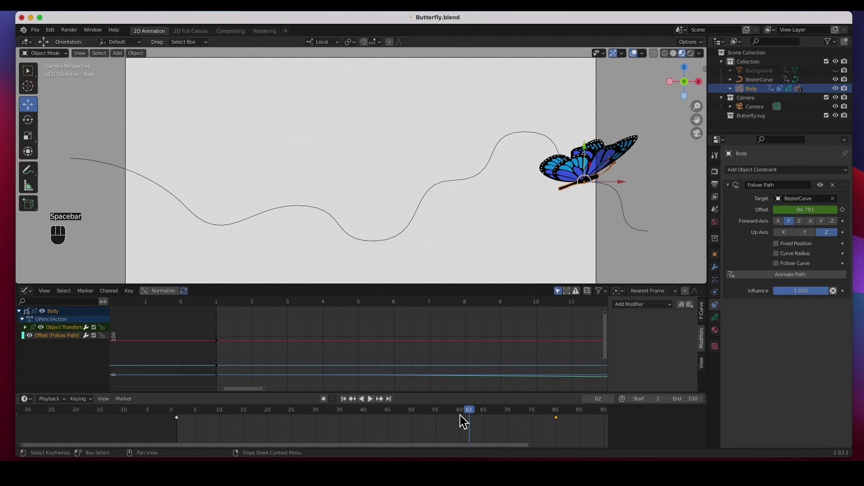
{"action": "left_click_drag", "start_coordinate": [464, 416], "coordinate": [406, 382]}
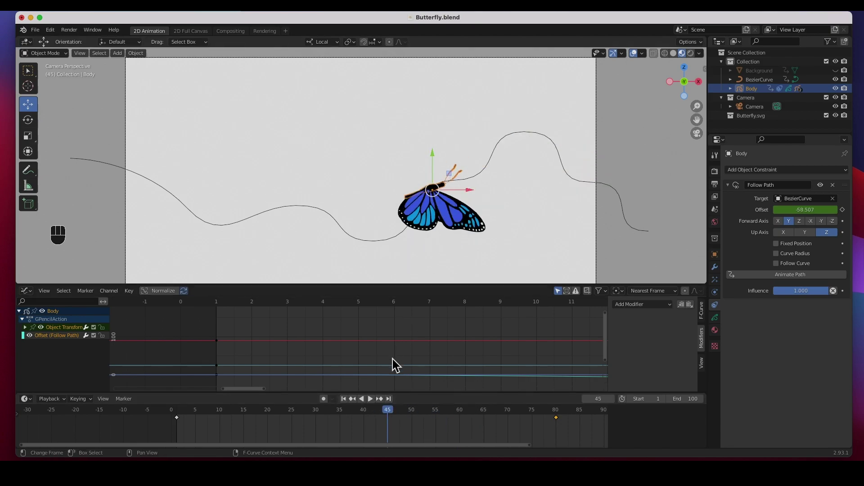
{"action": "left_click_drag", "start_coordinate": [384, 414], "coordinate": [341, 404]}
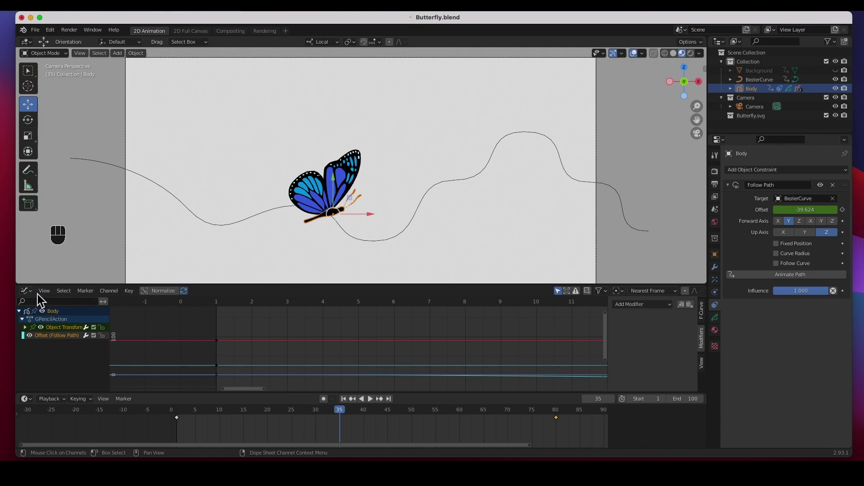
Select the Follow Path Offset channel in the Graph Editor
{"action": "left_click", "coordinate": [44, 353]}
{"action": "left_click", "coordinate": [52, 342]}
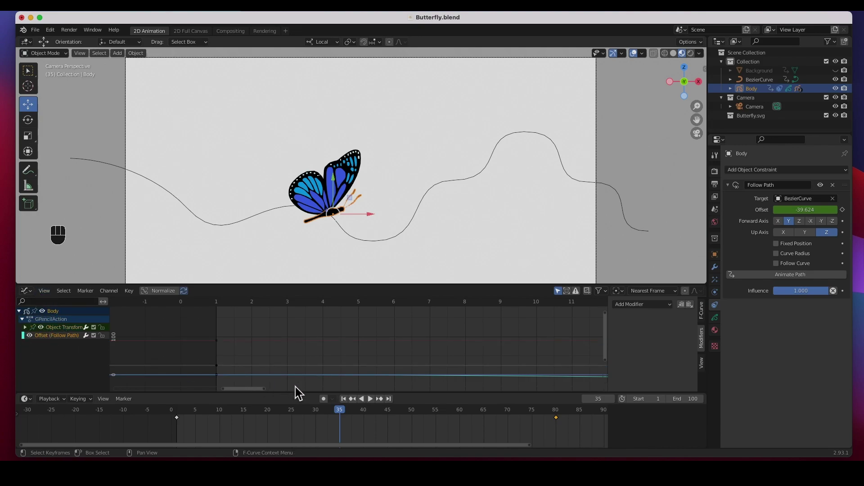
Frame the offset curve, add a Noise modifier of strength 8.1, and play the wobbling flight
{"action": "key", "text": "Home"}
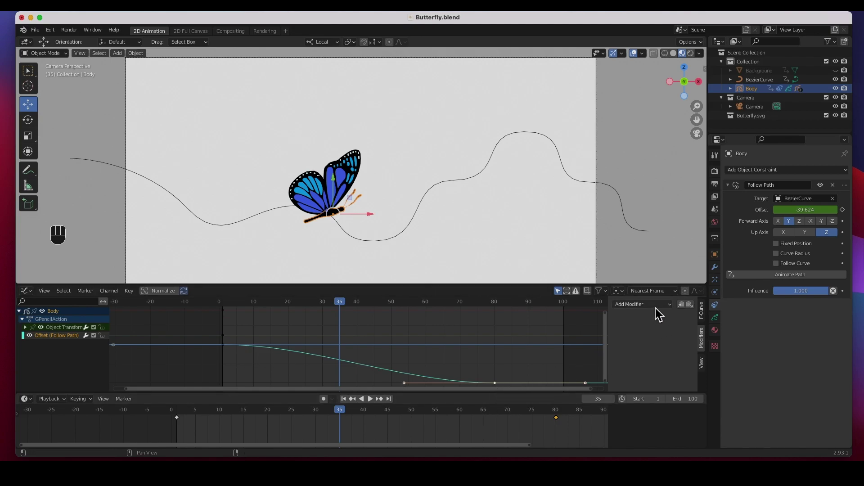
{"action": "left_click_drag", "start_coordinate": [673, 311], "coordinate": [656, 363]}
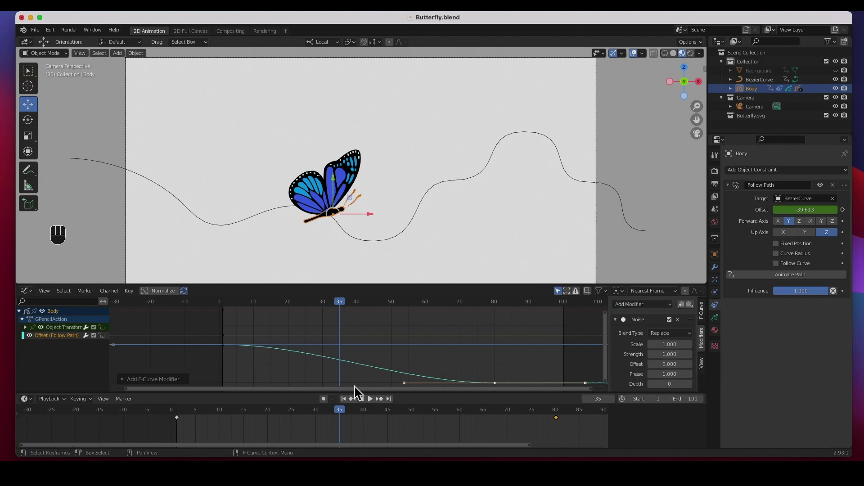
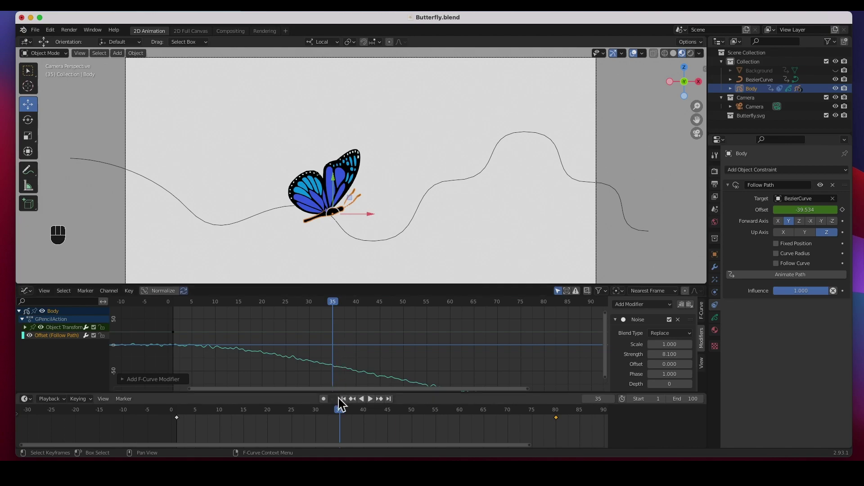
{"action": "left_click_drag", "start_coordinate": [350, 405], "coordinate": [374, 402]}
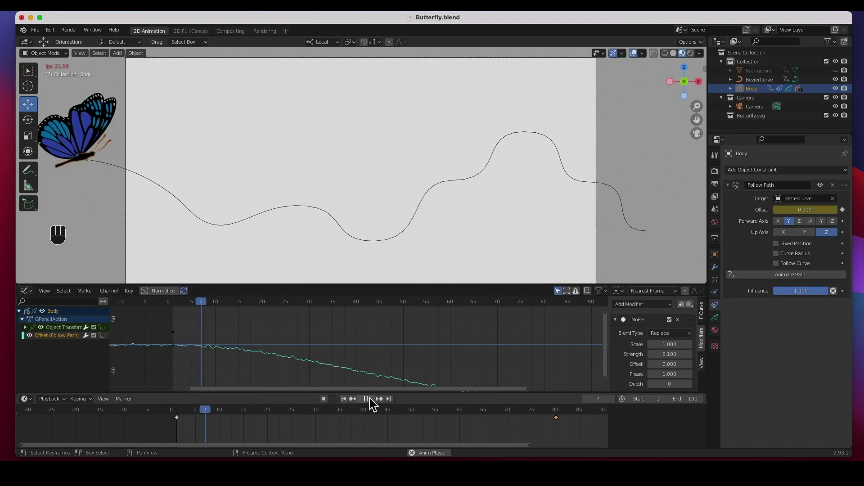
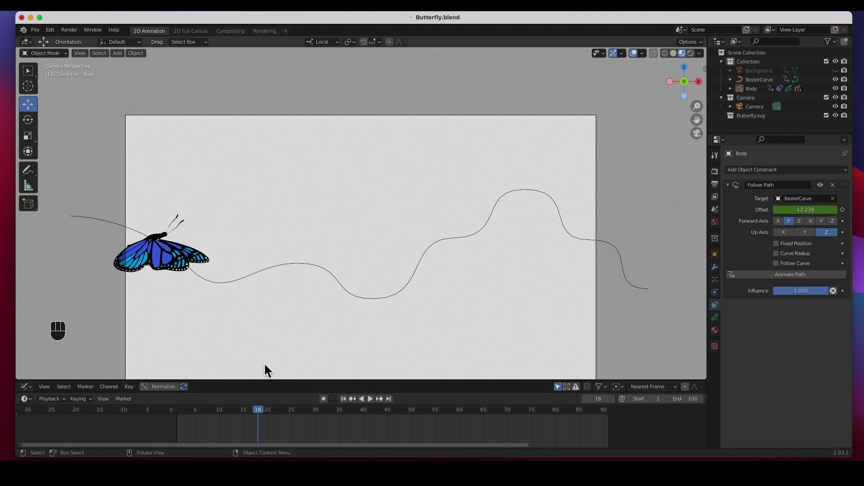
Scrub the timeline and settle on frame 35 with Wing Rt active
{"action": "left_click_drag", "start_coordinate": [297, 415], "coordinate": [407, 393]}
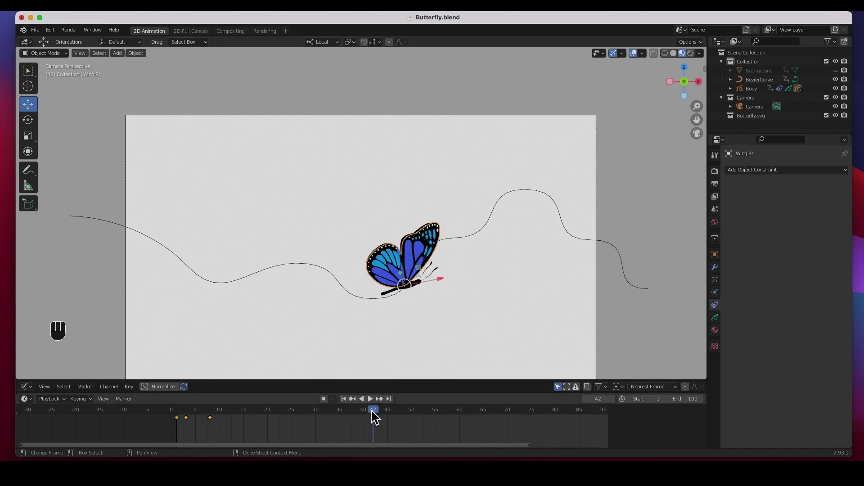
{"action": "left_click_drag", "start_coordinate": [368, 415], "coordinate": [344, 418]}
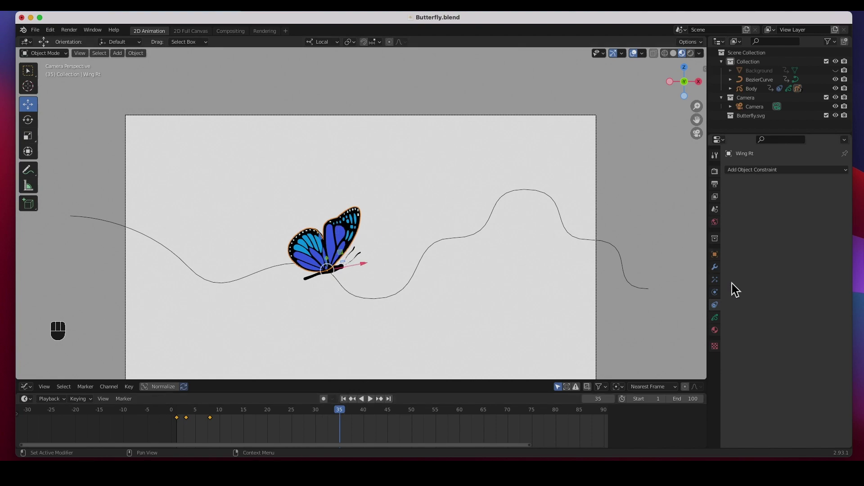
Keyframe Wing Rt's Purple material fill colour as blue at frame 45
{"action": "left_click", "coordinate": [721, 338]}
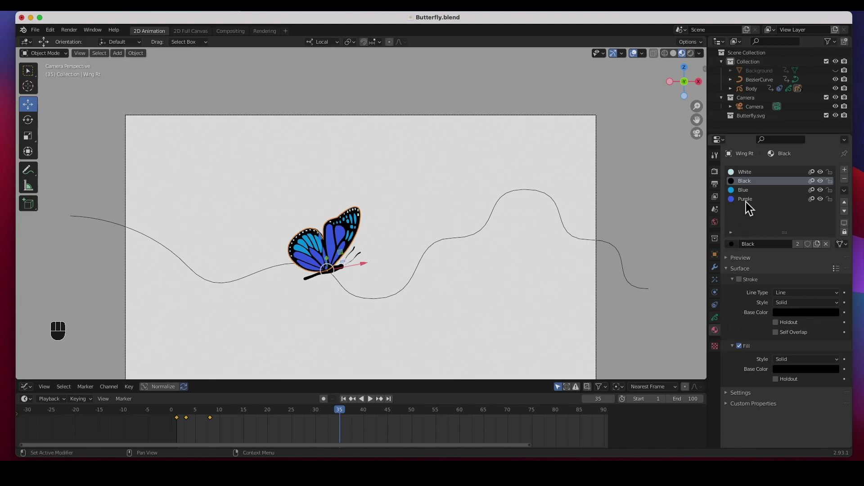
{"action": "left_click", "coordinate": [750, 204]}
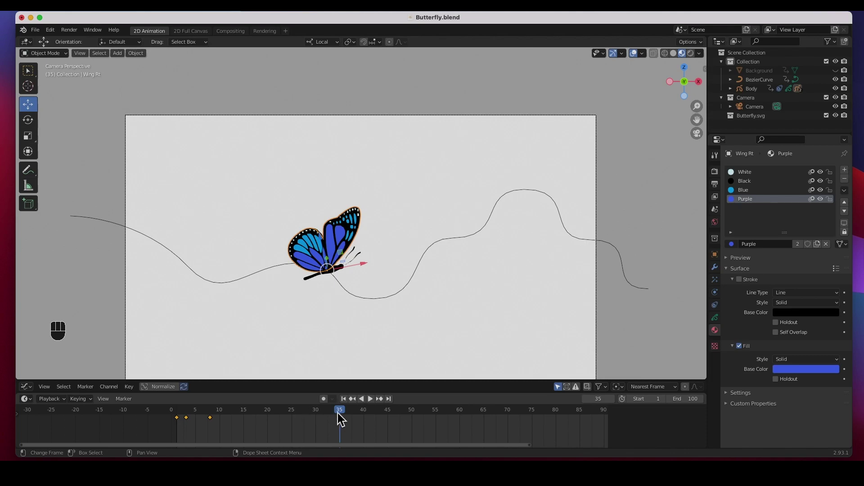
{"action": "left_click_drag", "start_coordinate": [365, 420], "coordinate": [398, 420]}
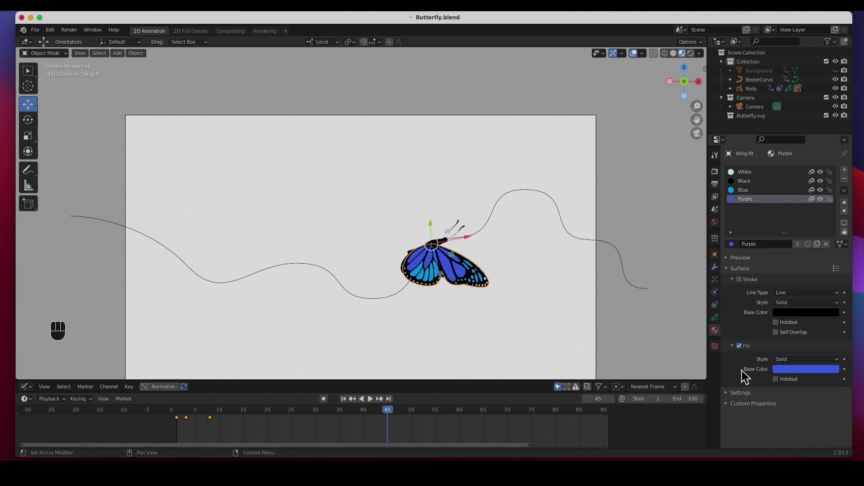
{"action": "left_click", "coordinate": [849, 377]}
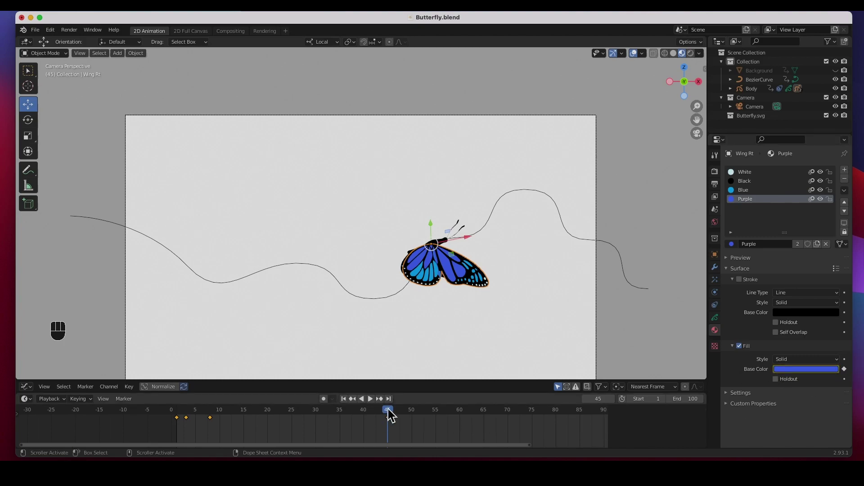
At frame 75 set the Purple fill to a purple shade and keyframe it, then return to frame 45
{"action": "left_click_drag", "start_coordinate": [415, 413], "coordinate": [550, 420]}
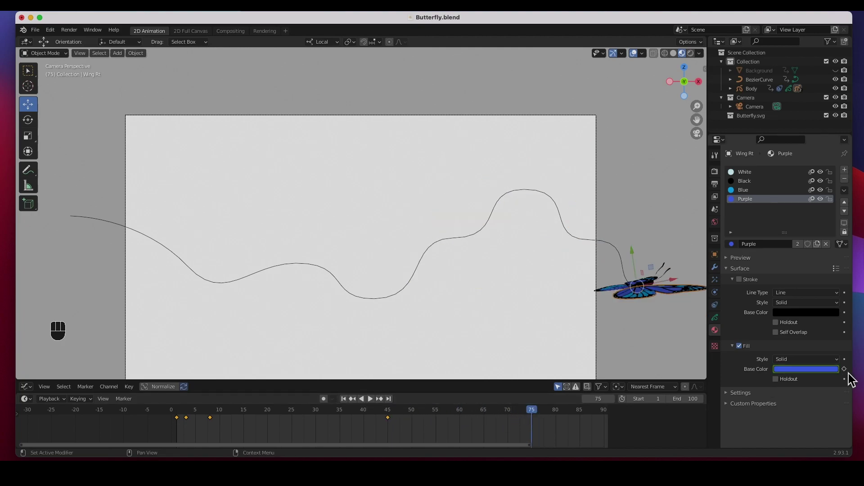
{"action": "left_click", "coordinate": [851, 377]}
{"action": "left_click", "coordinate": [831, 375]}
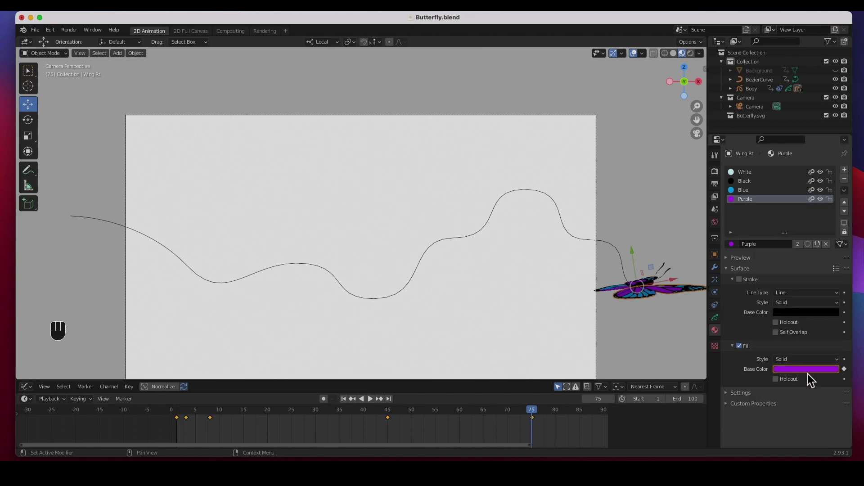
{"action": "left_click", "coordinate": [812, 376]}
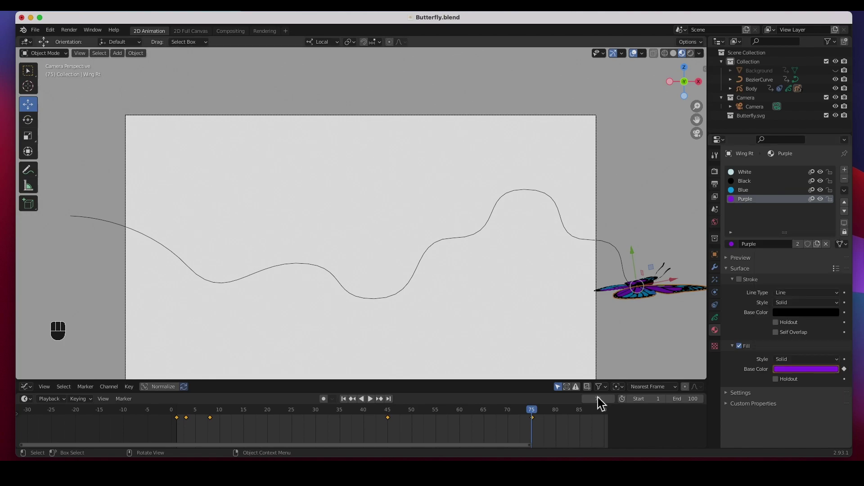
{"action": "left_click", "coordinate": [851, 376]}
{"action": "left_click", "coordinate": [850, 376]}
{"action": "left_click_drag", "start_coordinate": [524, 414], "coordinate": [407, 419]}
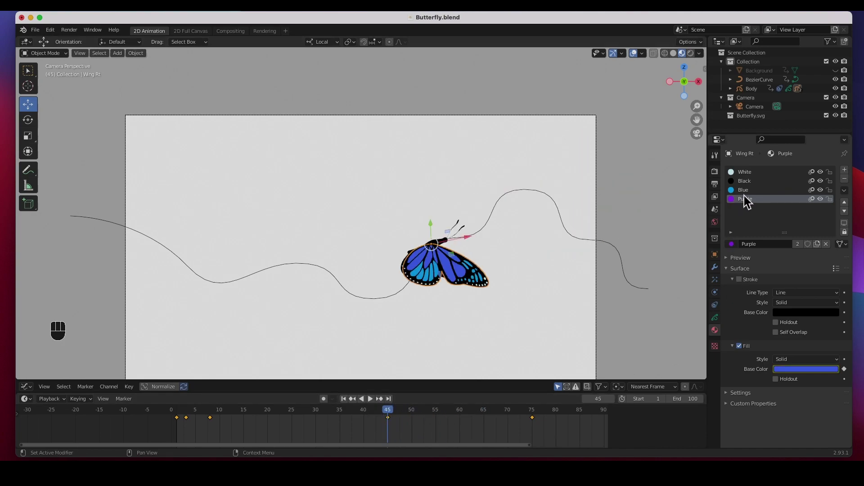
Keyframe the Blue material fill as light blue at frame 45 and magenta at frame 75
{"action": "left_click", "coordinate": [750, 197]}
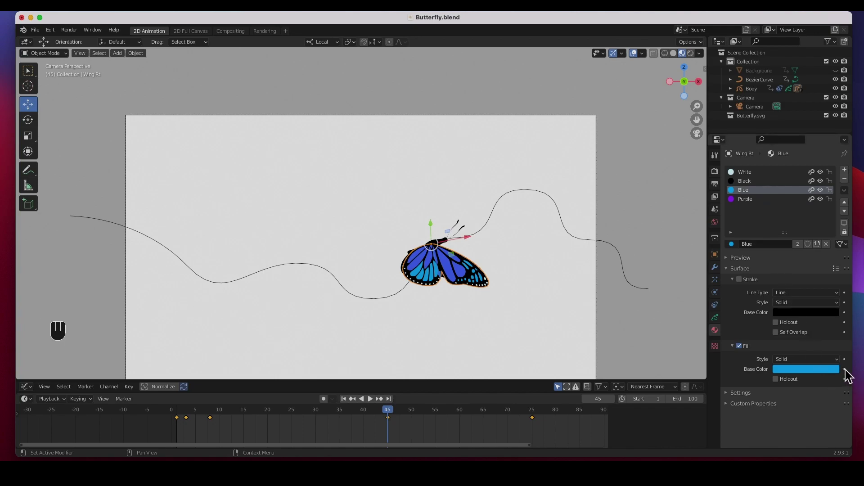
{"action": "left_click", "coordinate": [849, 376]}
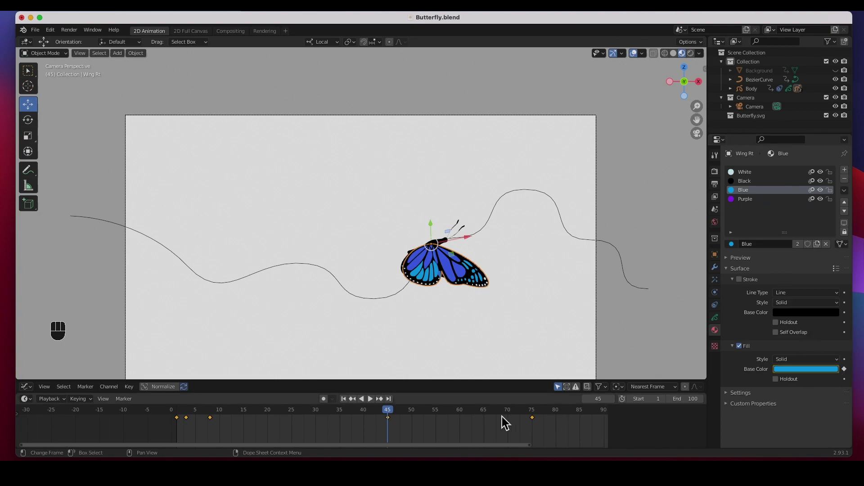
{"action": "left_click_drag", "start_coordinate": [438, 414], "coordinate": [655, 418]}
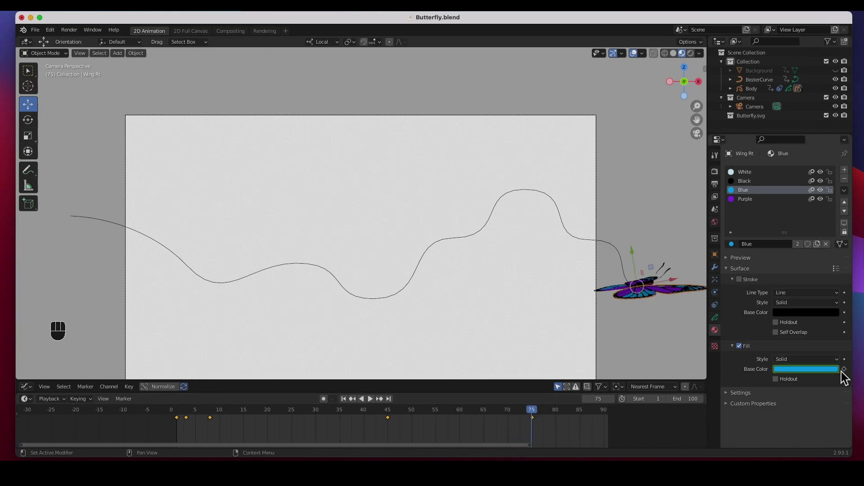
{"action": "left_click", "coordinate": [839, 376]}
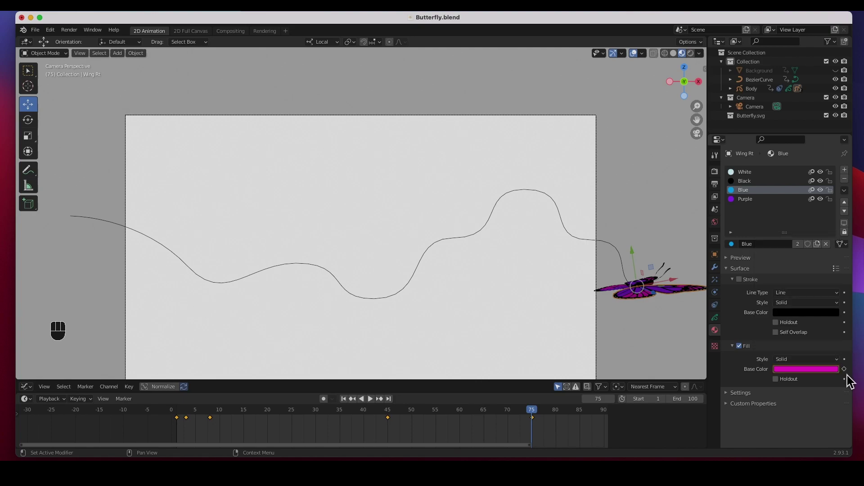
{"action": "left_click", "coordinate": [851, 377]}
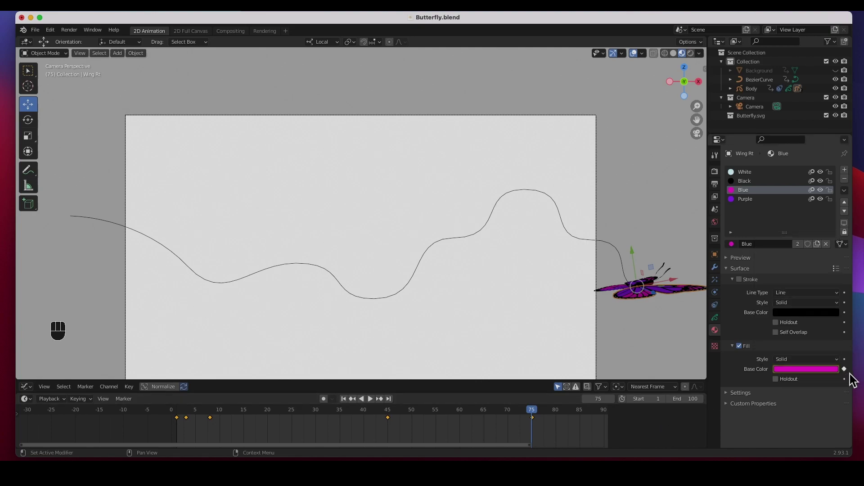
Rewind the timeline, show the grassy Background, hide BezierCurve, and select the Camera
{"action": "left_click_drag", "start_coordinate": [477, 412], "coordinate": [301, 421]}
{"action": "left_click_drag", "start_coordinate": [375, 405], "coordinate": [331, 397]}
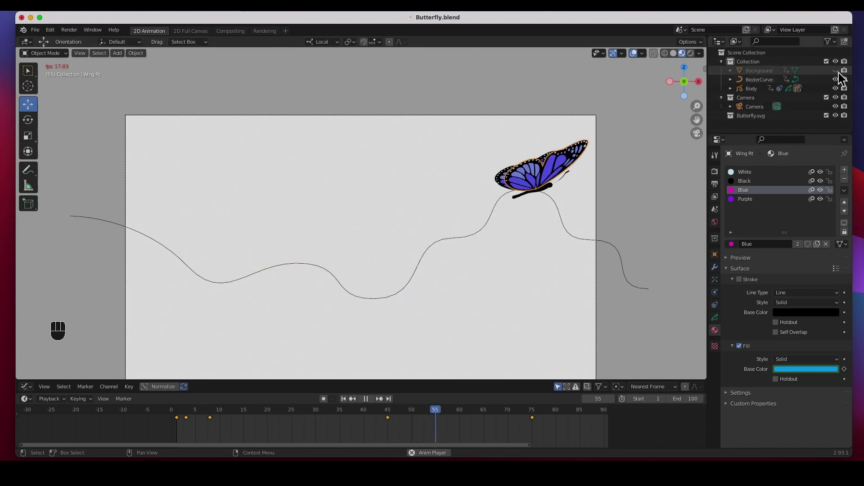
{"action": "left_click_drag", "start_coordinate": [840, 80], "coordinate": [842, 87]}
{"action": "left_click", "coordinate": [841, 87]}
{"action": "left_click_drag", "start_coordinate": [761, 113], "coordinate": [755, 127]}
{"action": "left_click", "coordinate": [754, 127]}
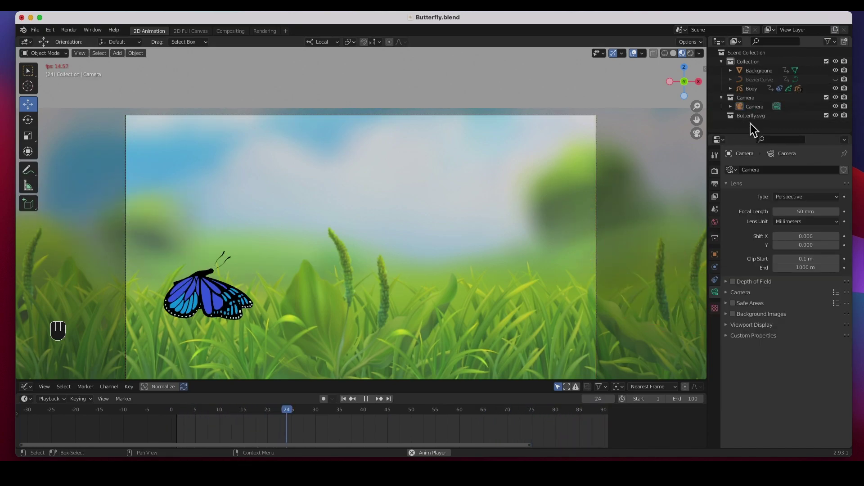